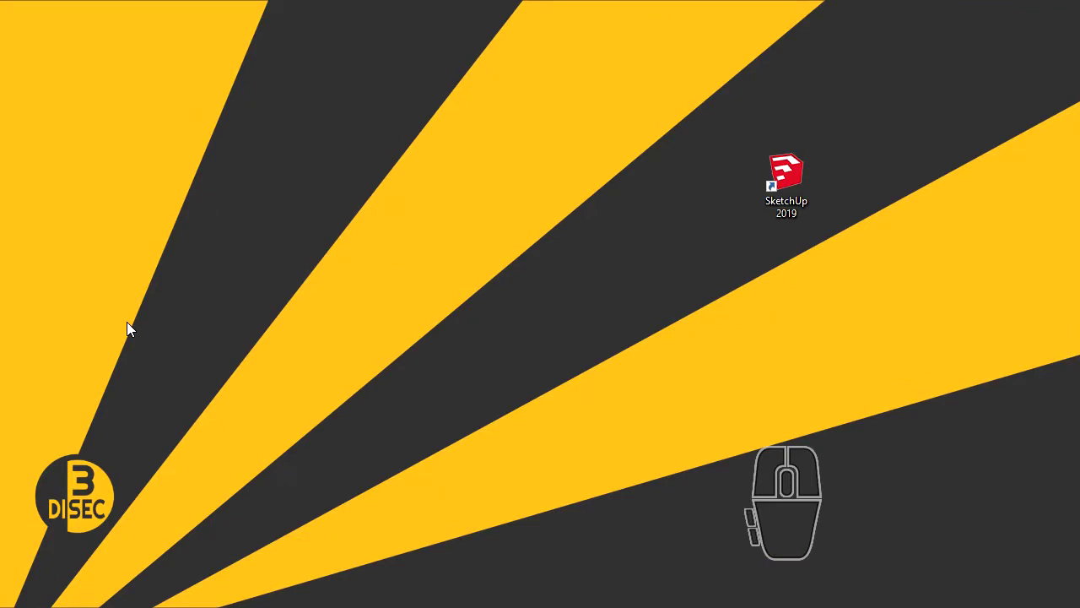
# - Launch SketchUp 2019 from its desktop shortcut
pyautogui.doubleClick(790, 172)
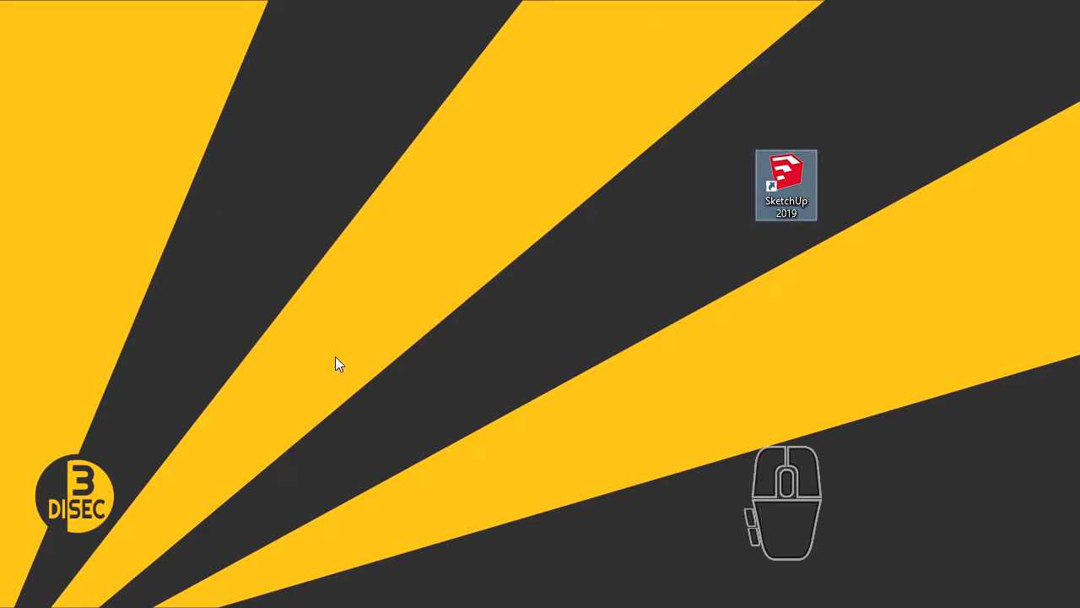
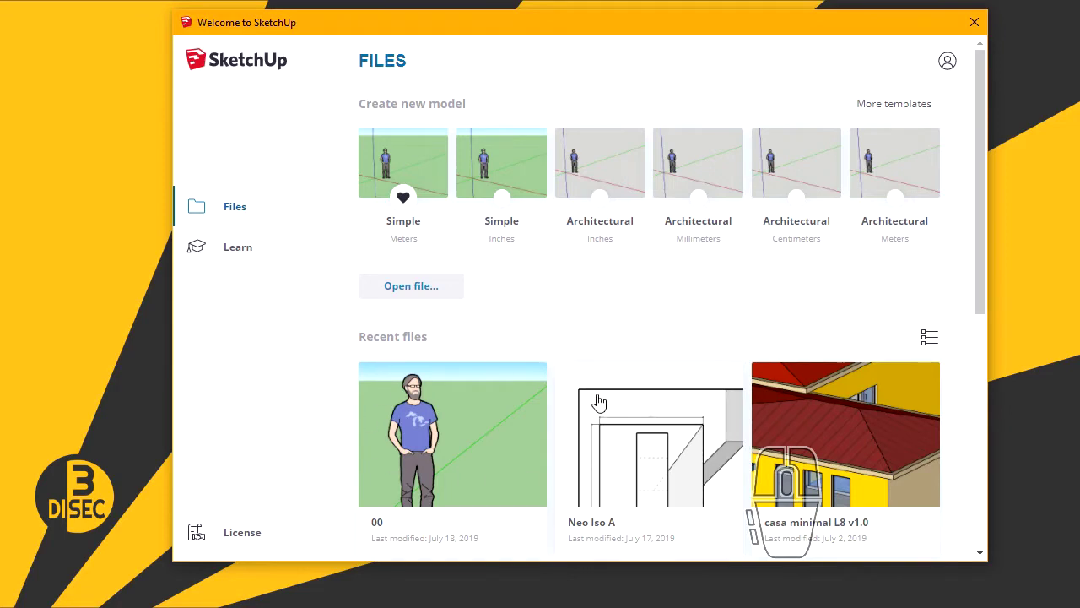
# - Open the recent model 00 and enlarge its window to fill the screen
pyautogui.click(471, 417)
pyautogui.moveTo(472, 415); pyautogui.dragTo(457, 334)
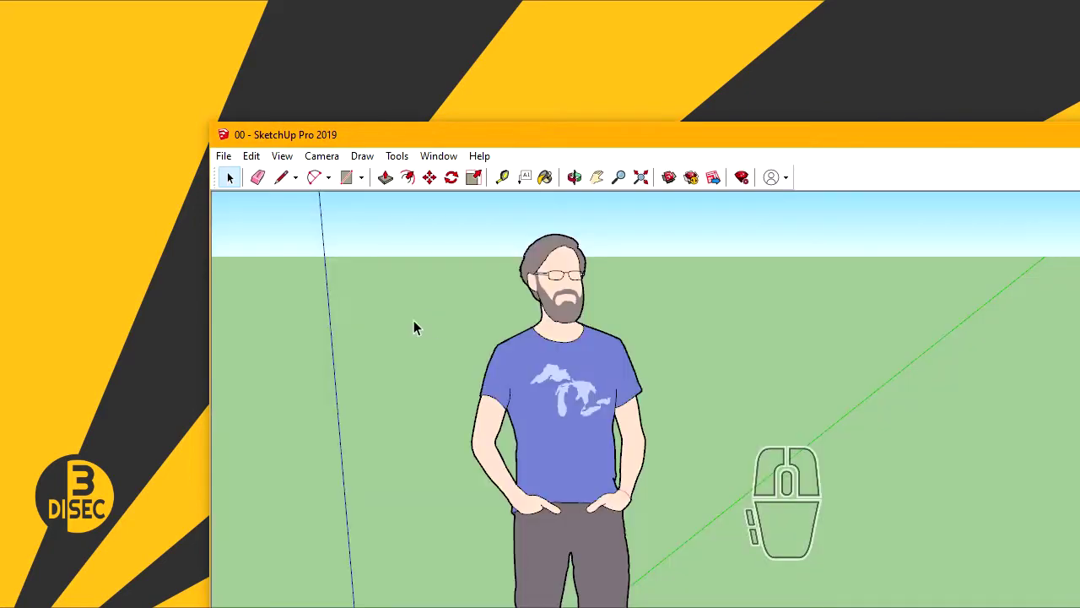
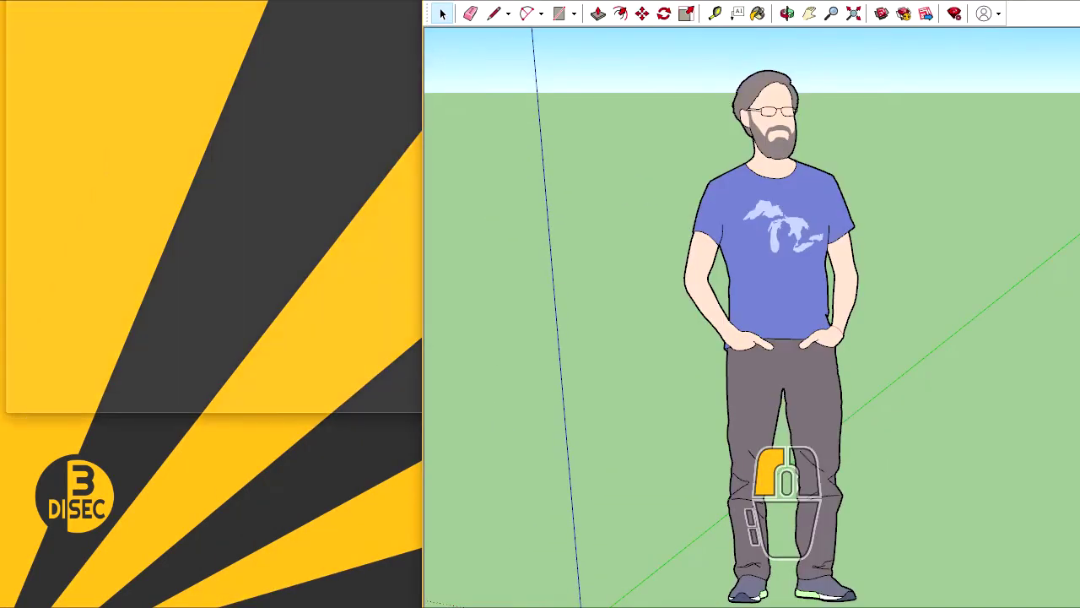
pyautogui.click(922, 215)
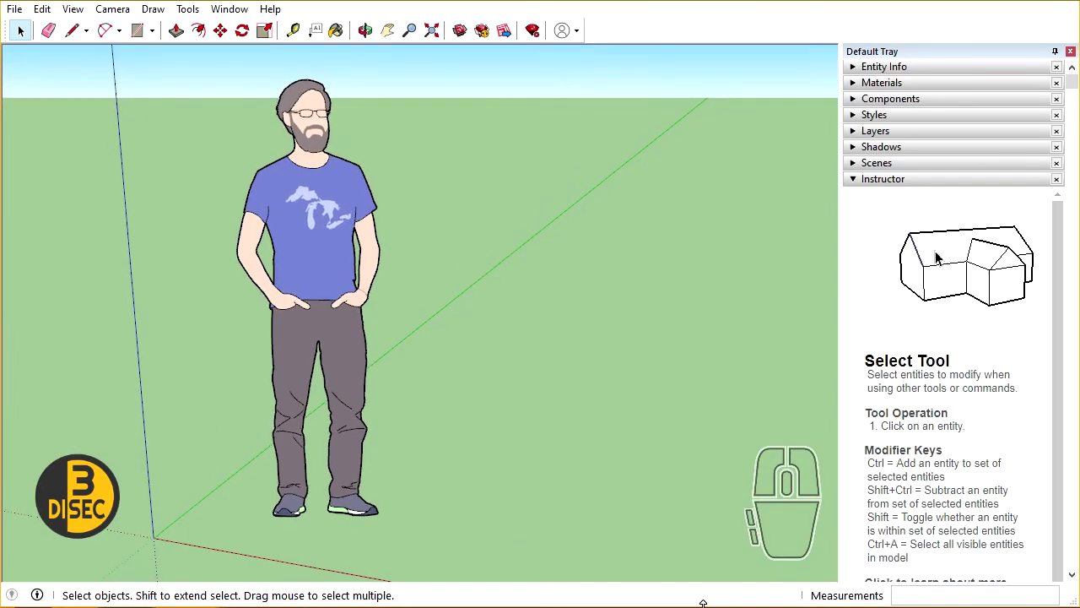
pyautogui.click(1005, 315)
pyautogui.click(521, 127)
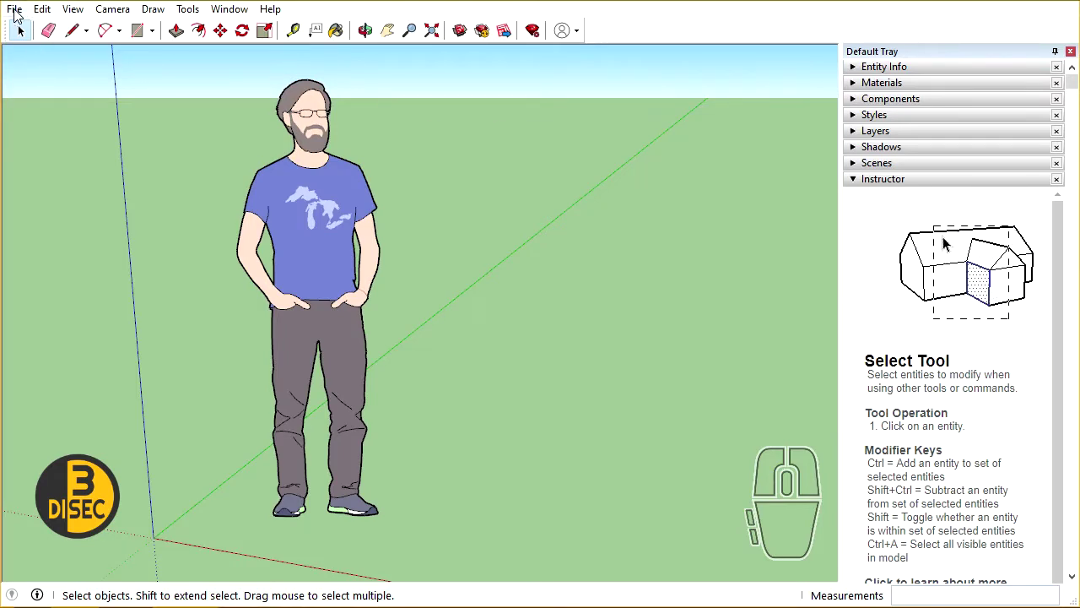
pyautogui.click(927, 222)
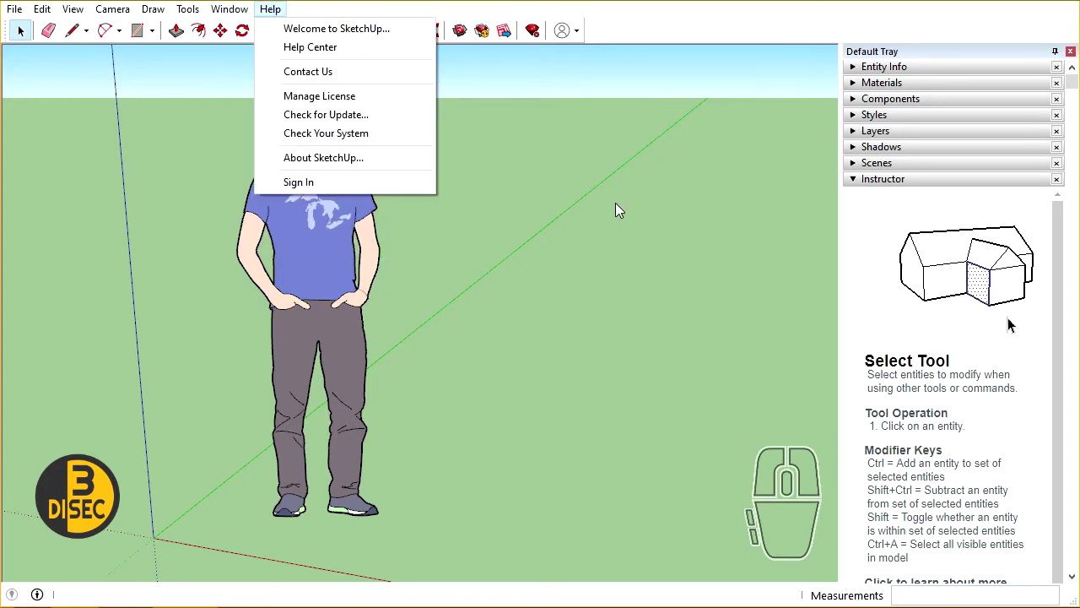
pyautogui.click(608, 202)
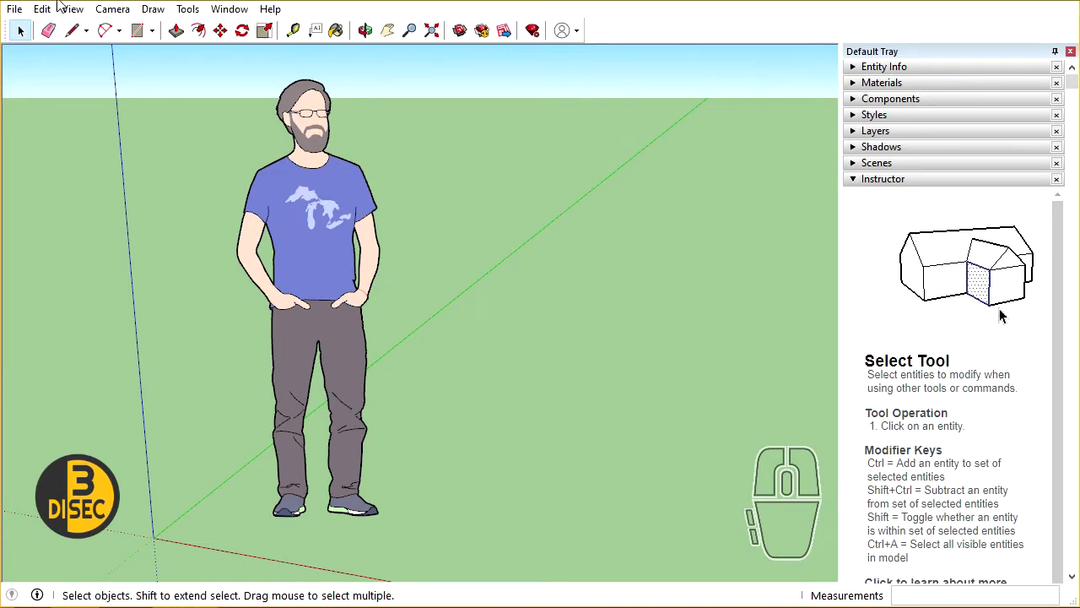
# - Turn on the Views toolbar in View > Toolbars and close the dialog
pyautogui.click(74, 10)
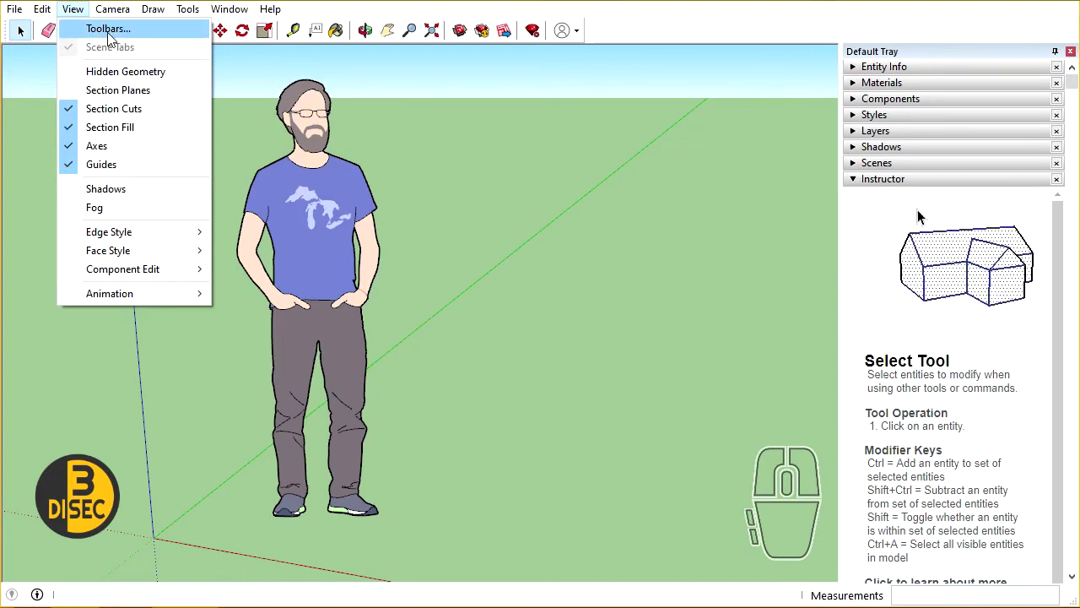
pyautogui.click(919, 258)
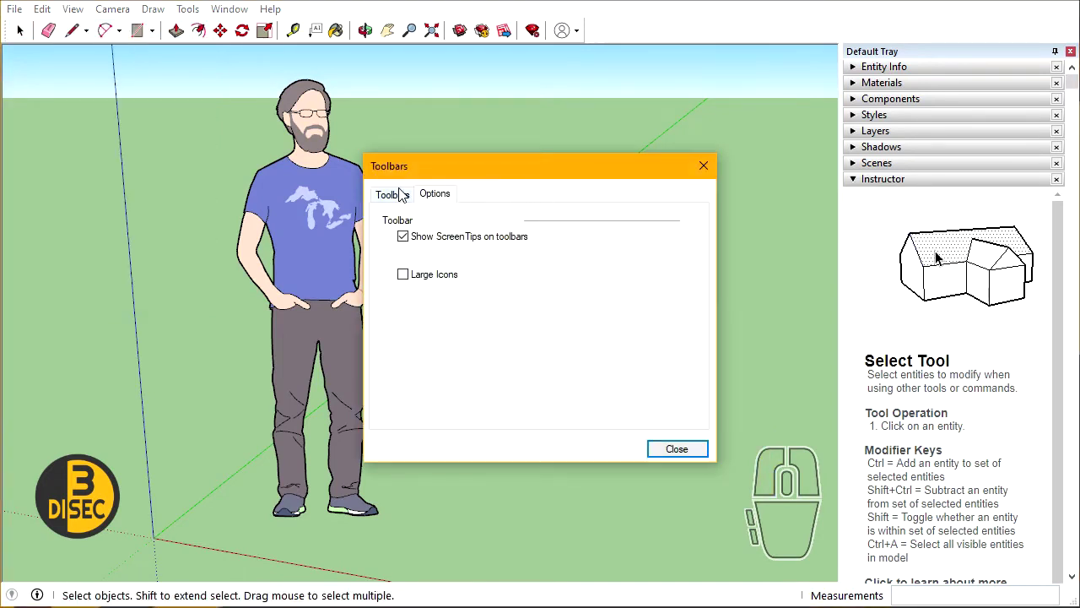
pyautogui.click(389, 197)
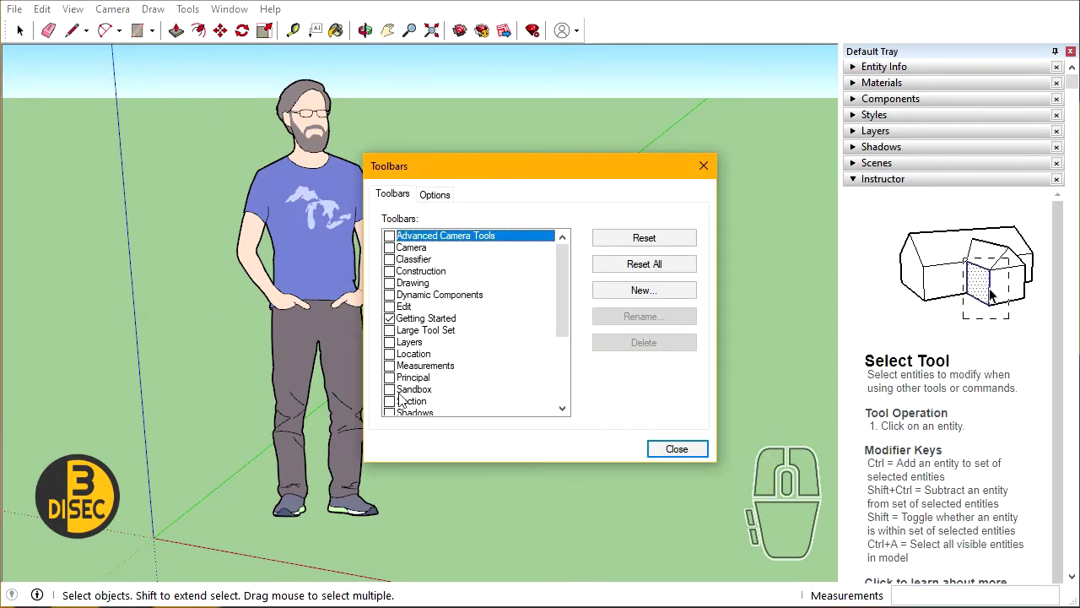
pyautogui.click(922, 215)
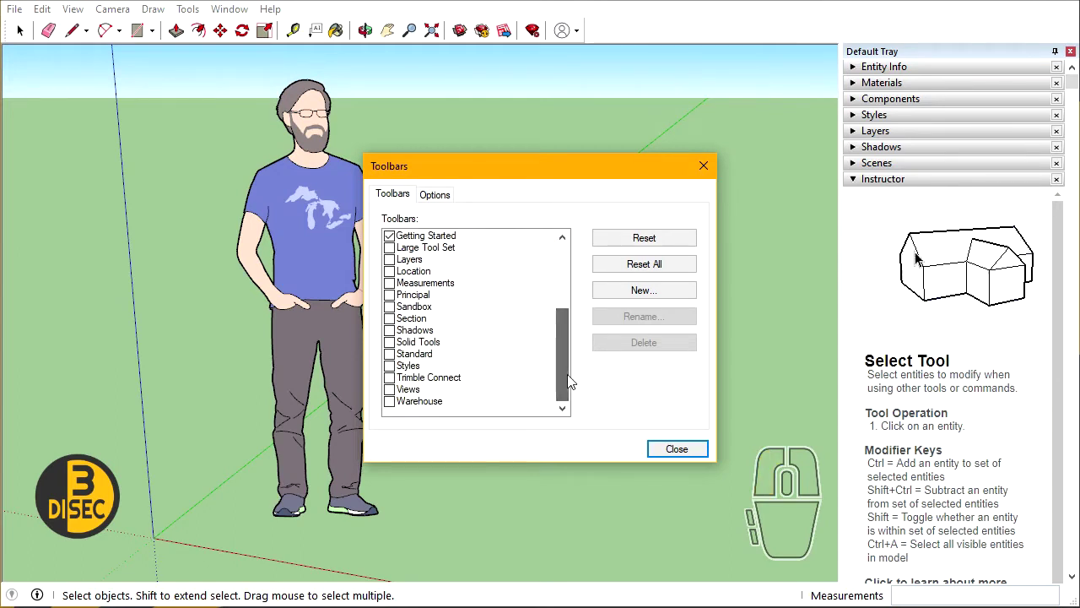
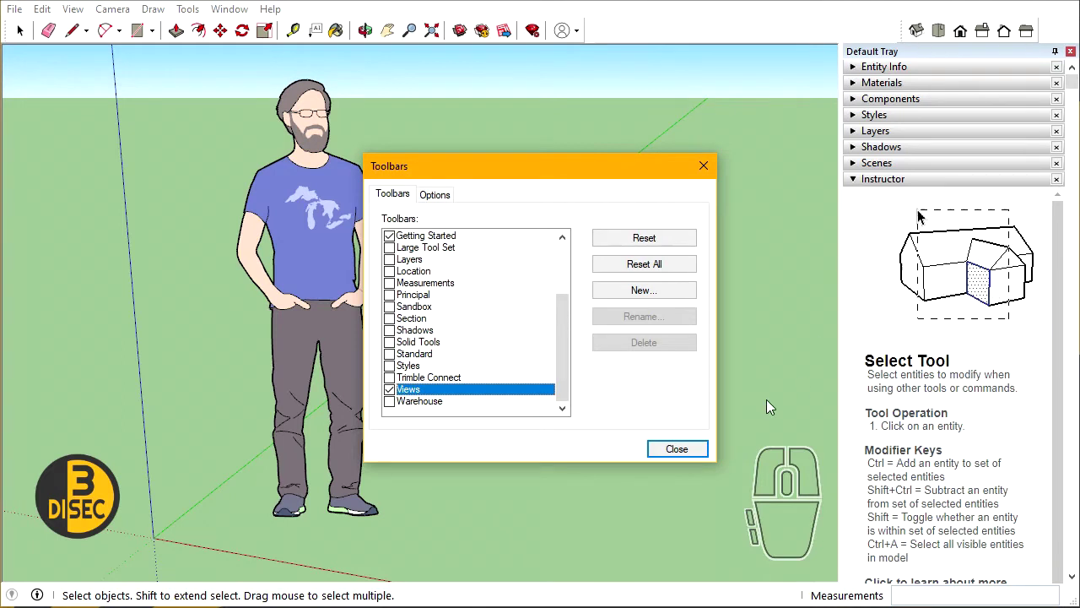
pyautogui.click(923, 215)
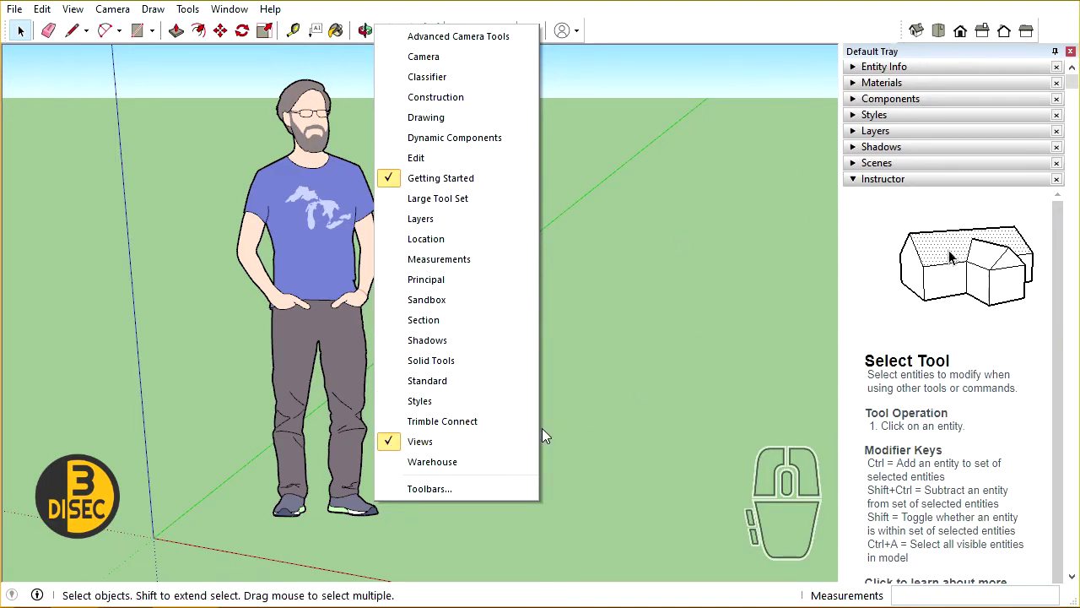
# - Review the toolbar right-click list and dismiss it without adding another toolbar
pyautogui.click(462, 447)
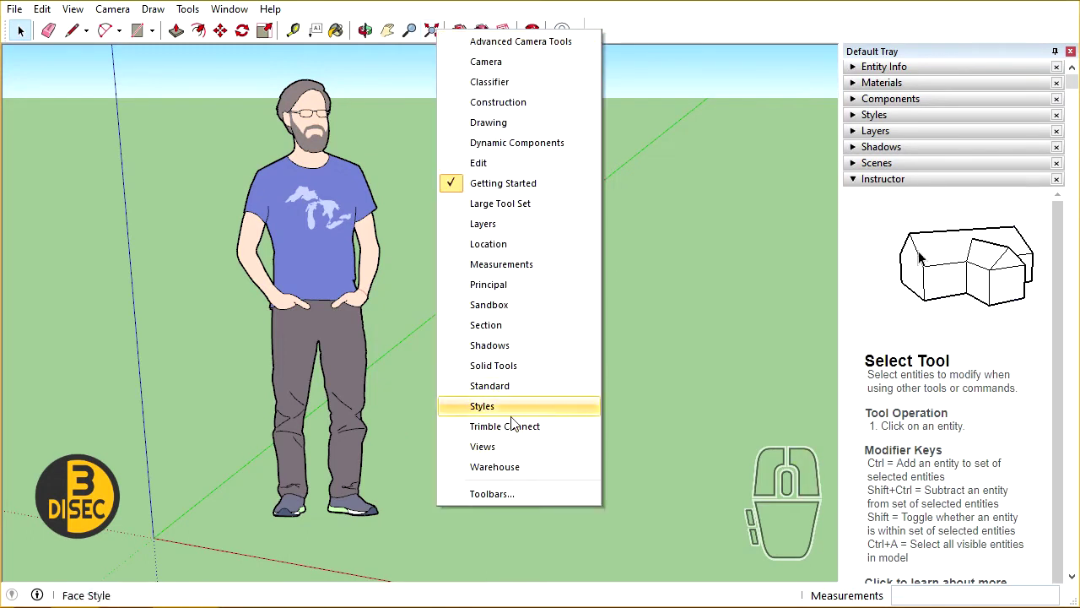
pyautogui.click(510, 452)
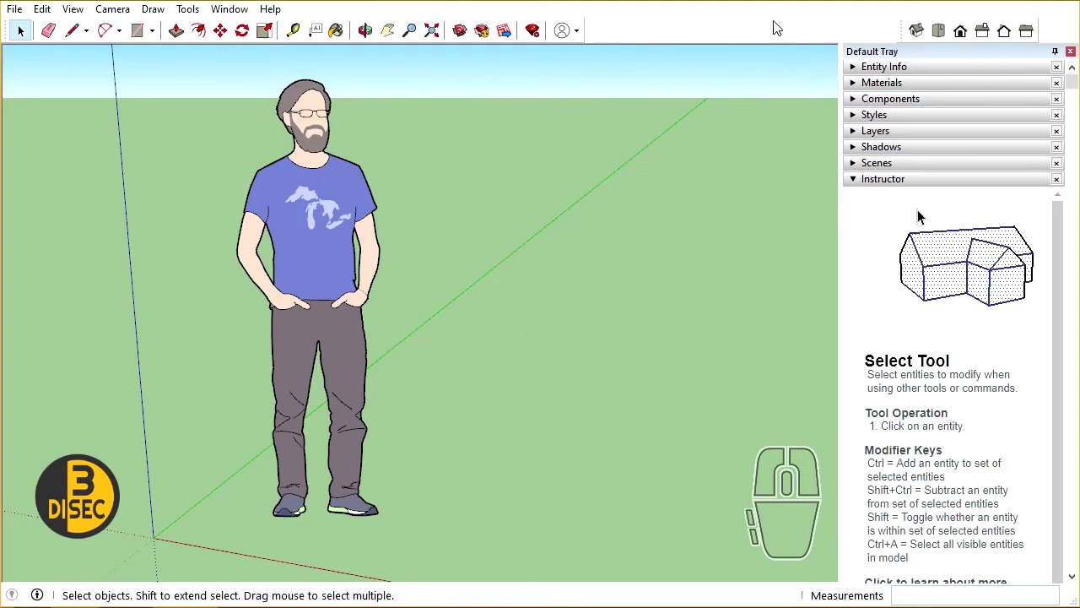
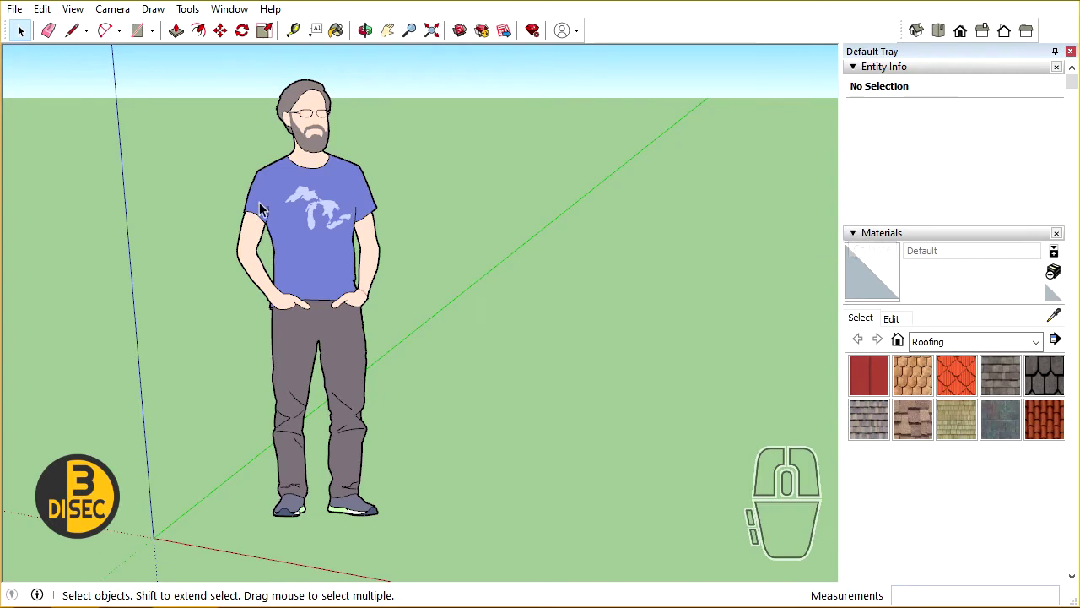
pyautogui.click(315, 197)
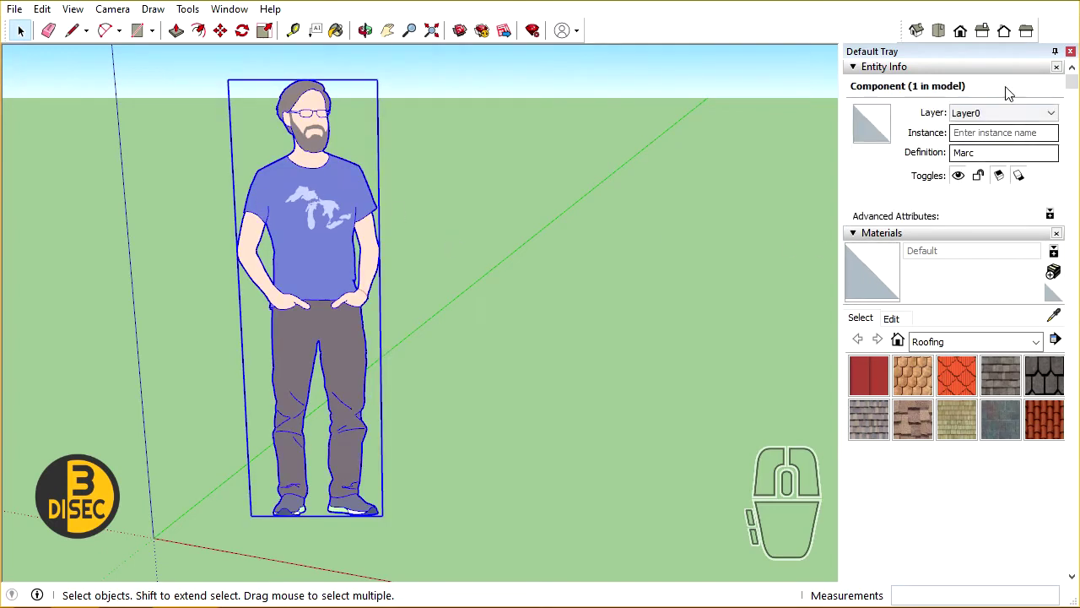
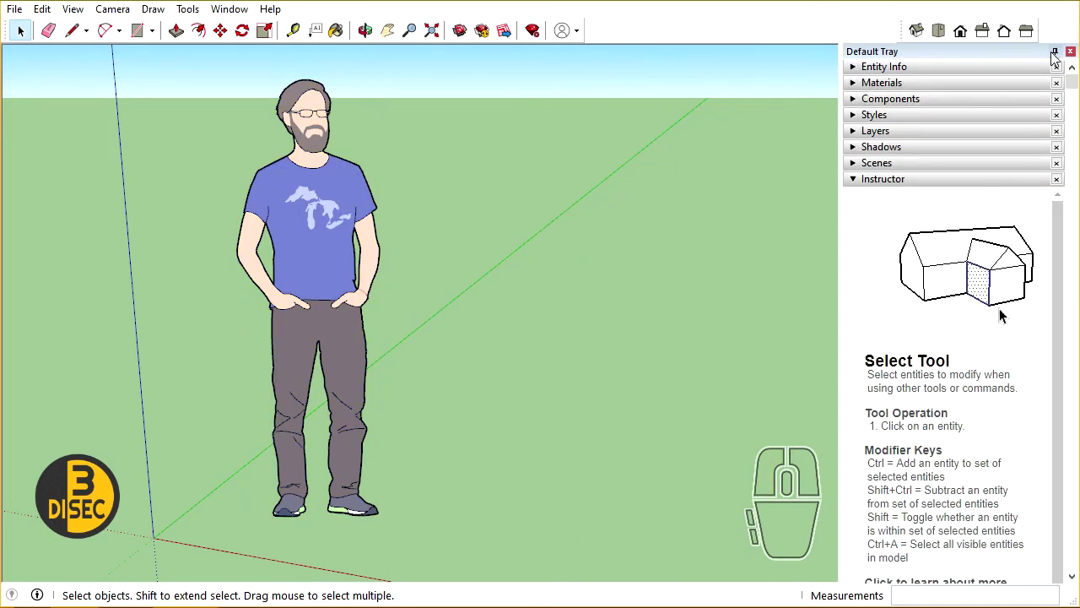
pyautogui.click(922, 215)
pyautogui.click(819, 246)
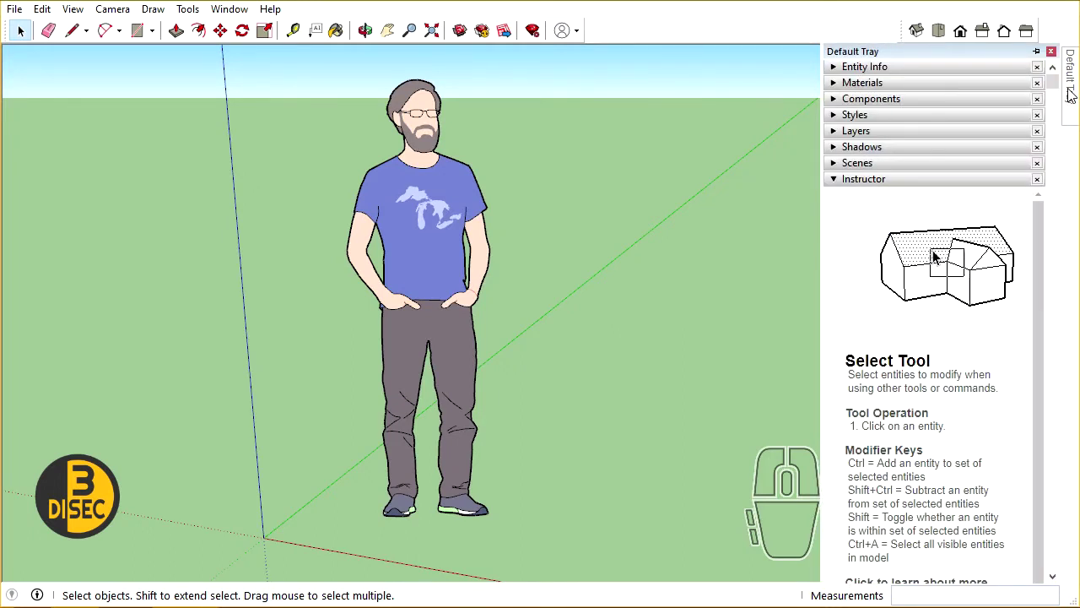
pyautogui.click(975, 293)
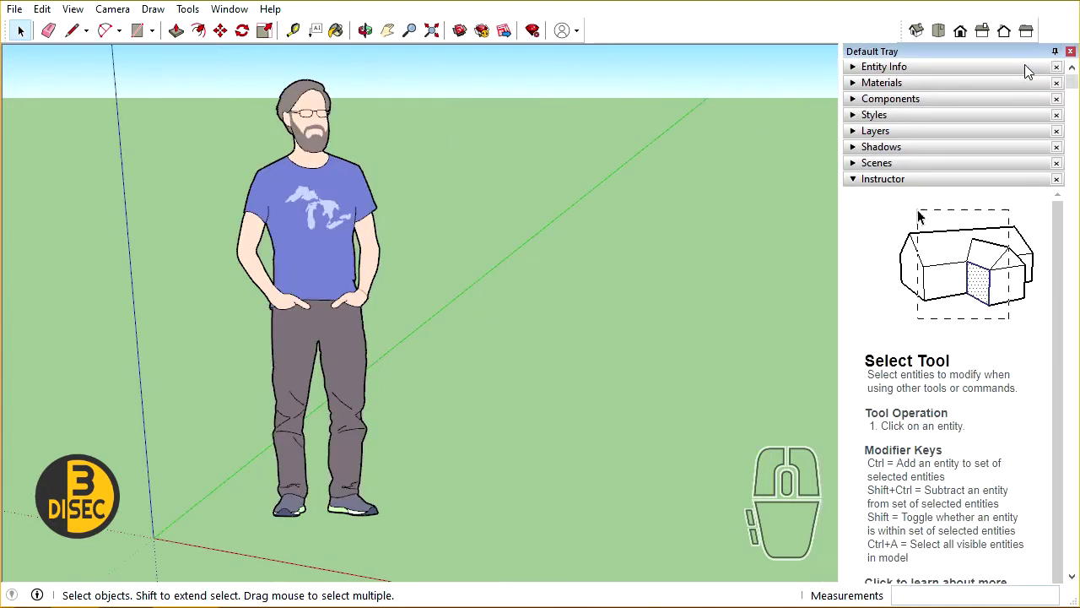
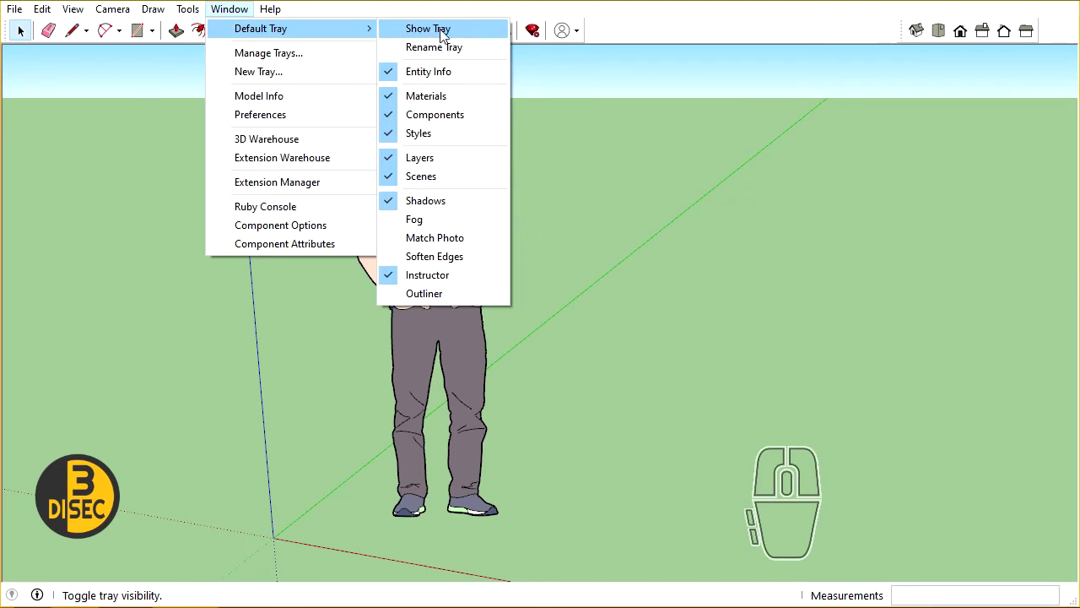
# - Remove Materials from the Default Tray, re-add it via Window > Default Tray, and collapse it
pyautogui.click(444, 35)
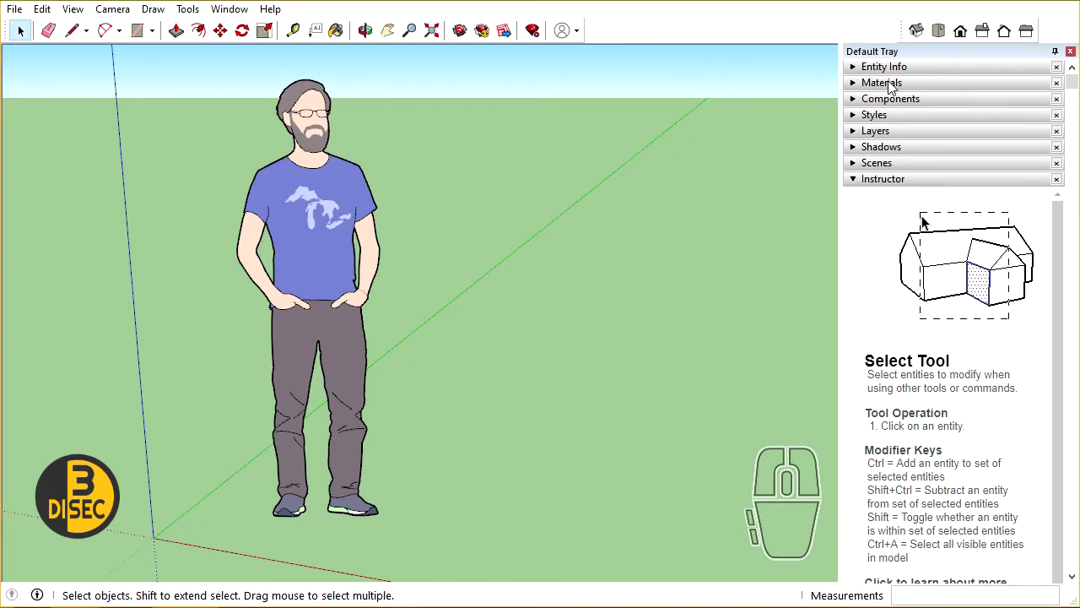
pyautogui.click(918, 258)
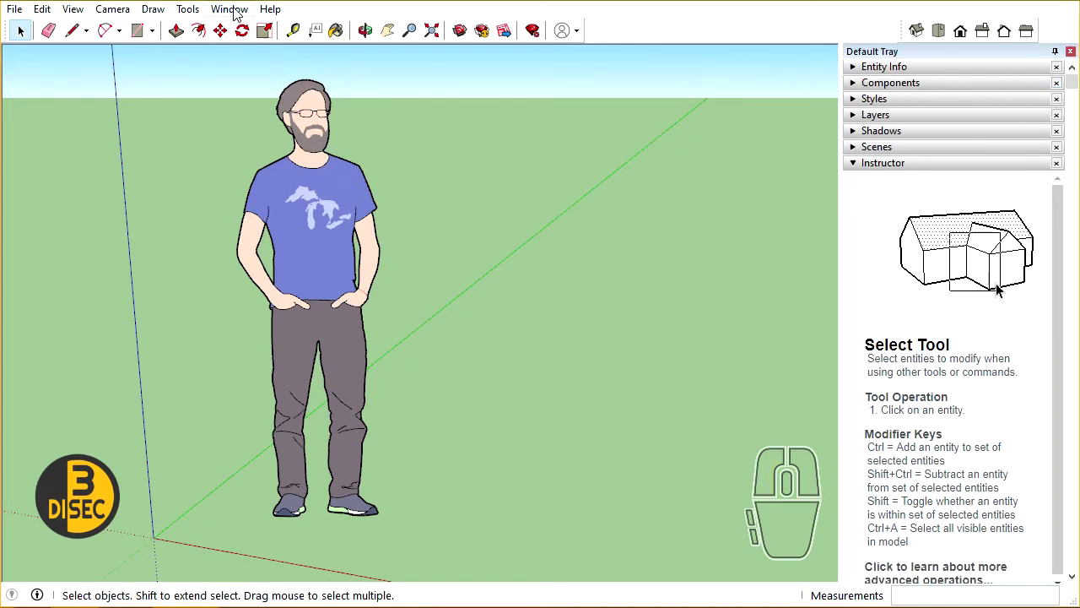
pyautogui.click(1005, 298)
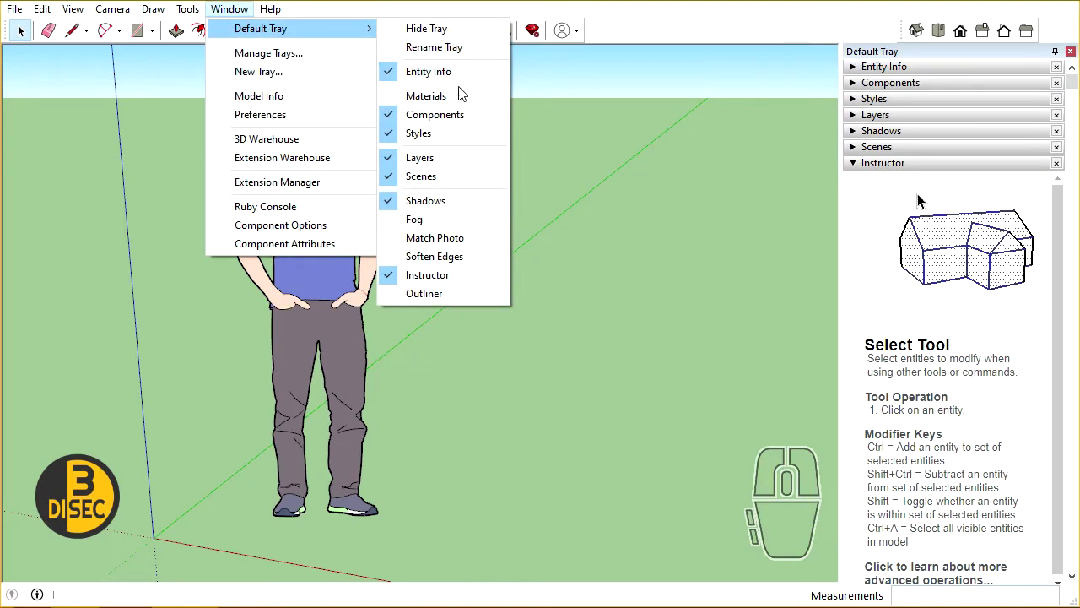
pyautogui.click(405, 102)
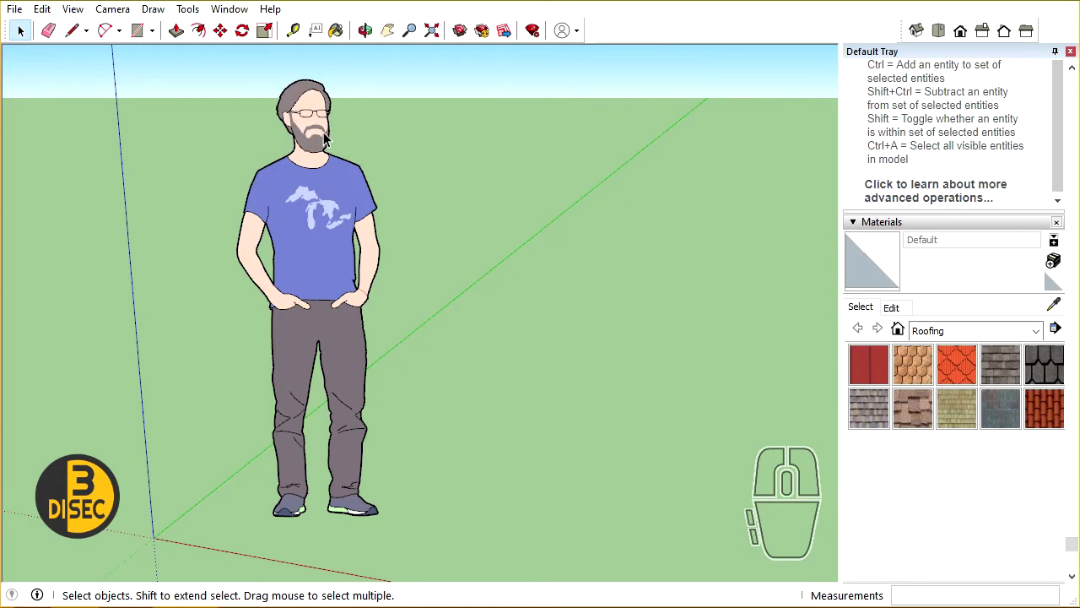
pyautogui.click(410, 133)
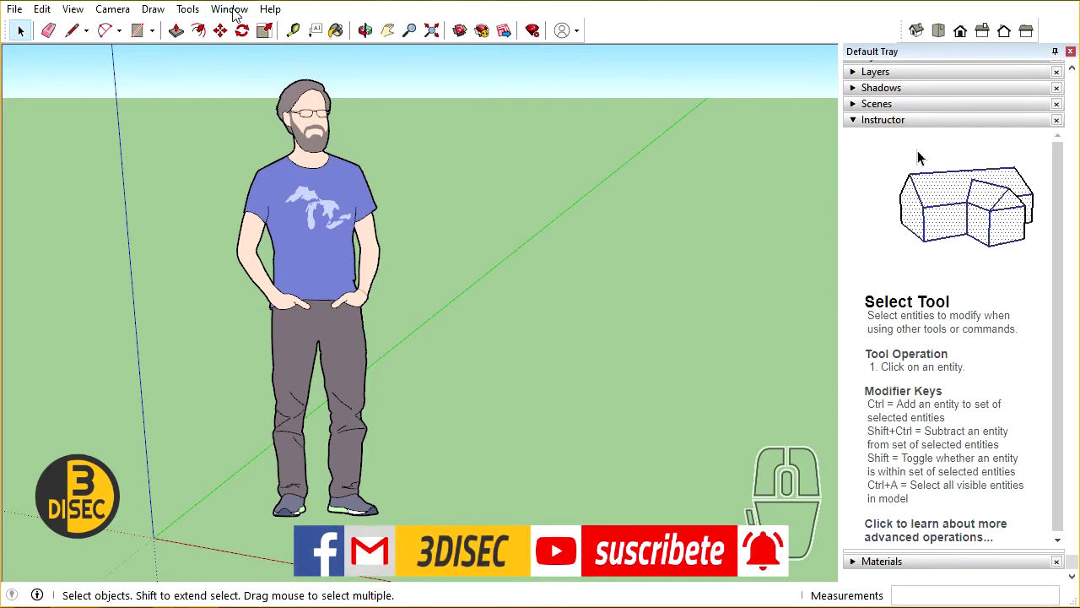
pyautogui.click(919, 199)
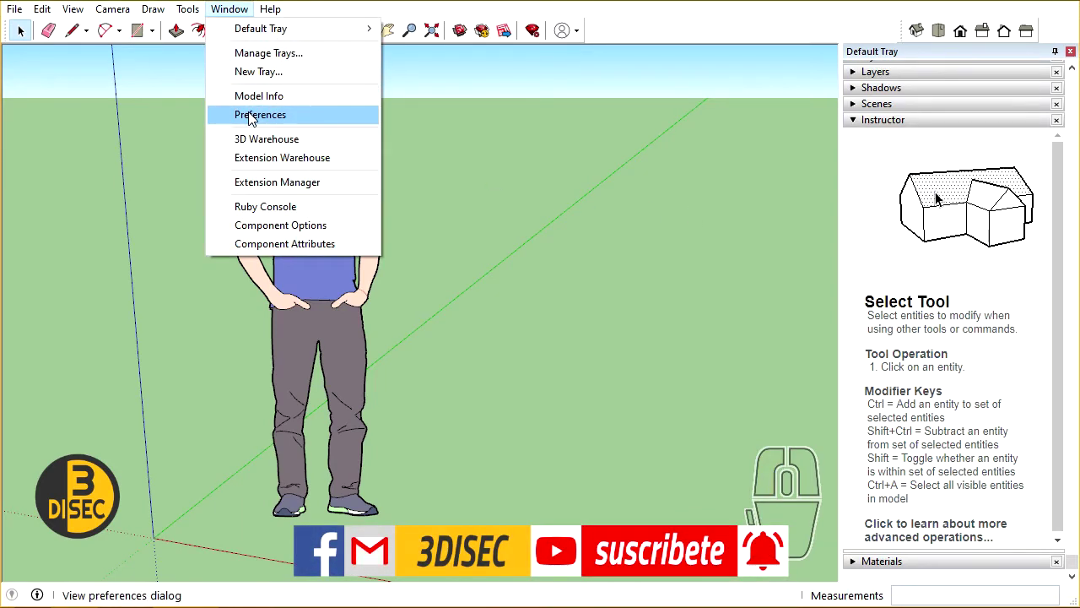
pyautogui.click(253, 119)
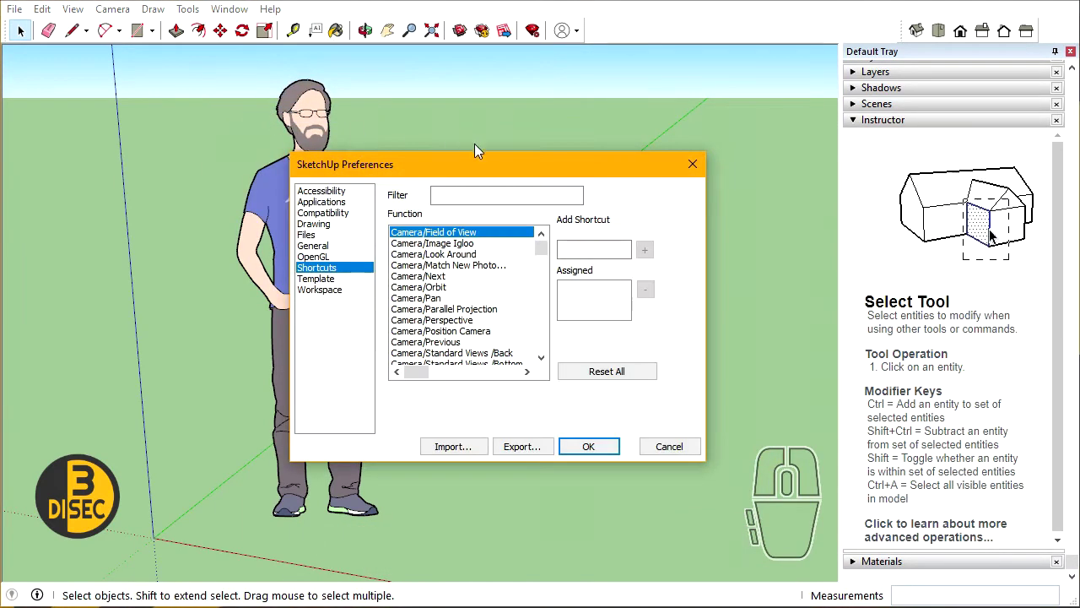
pyautogui.moveTo(480, 165); pyautogui.dragTo(518, 138)
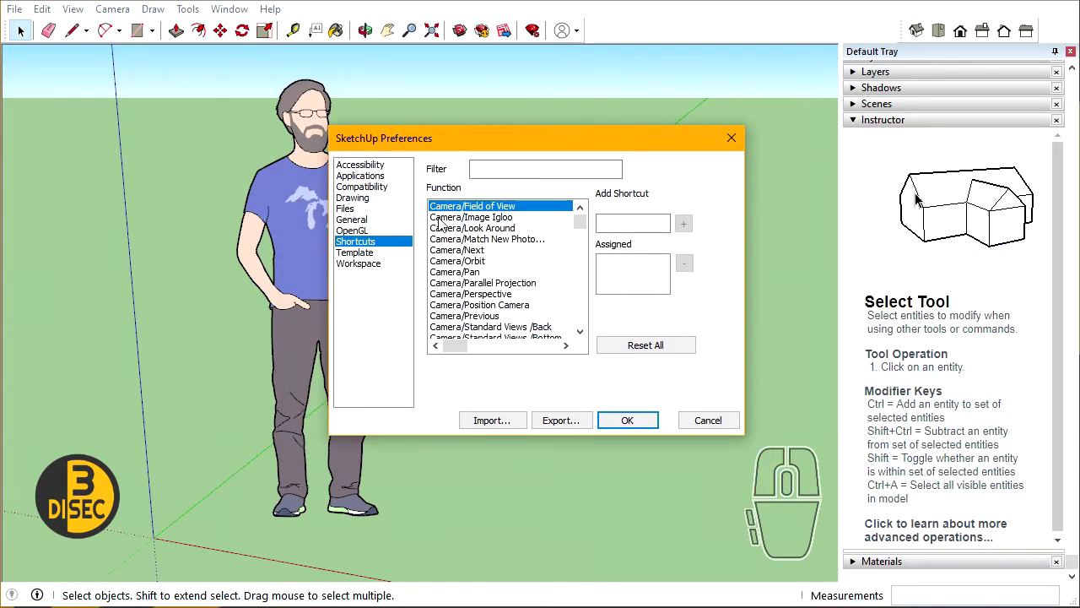
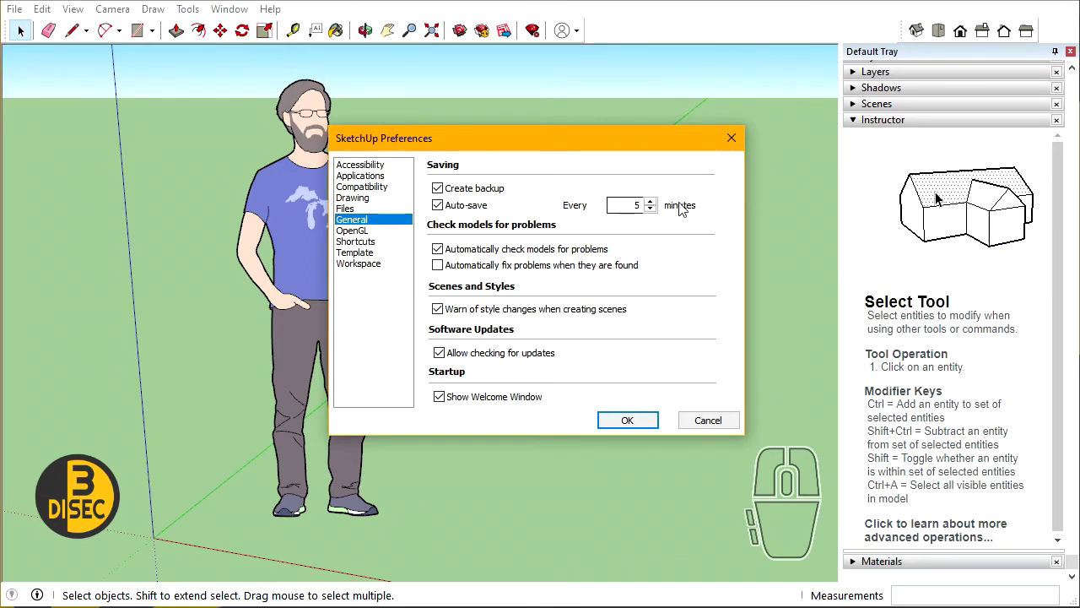
pyautogui.click(1005, 255)
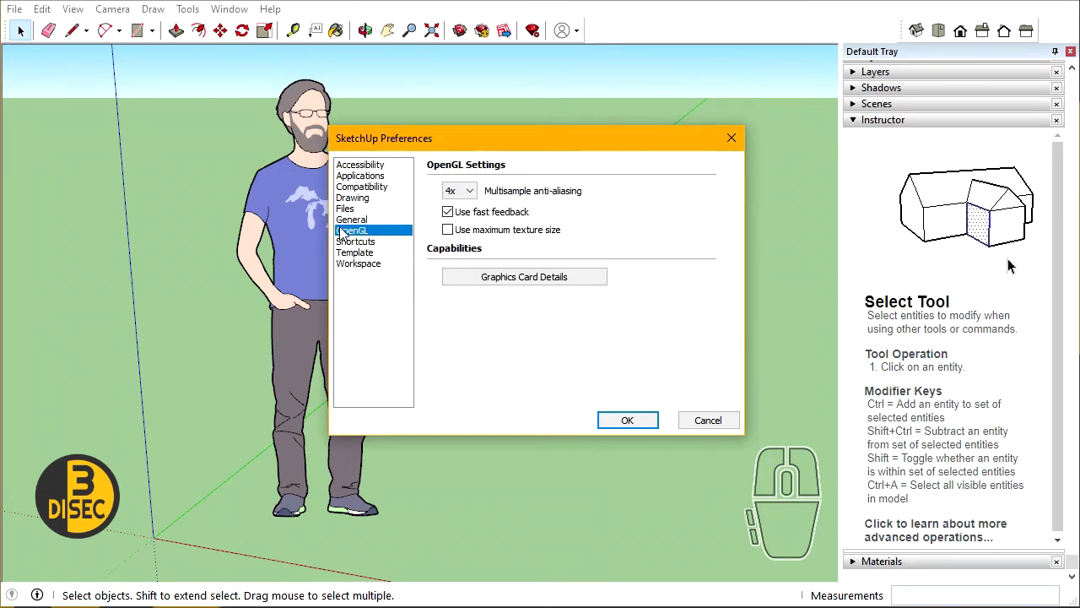
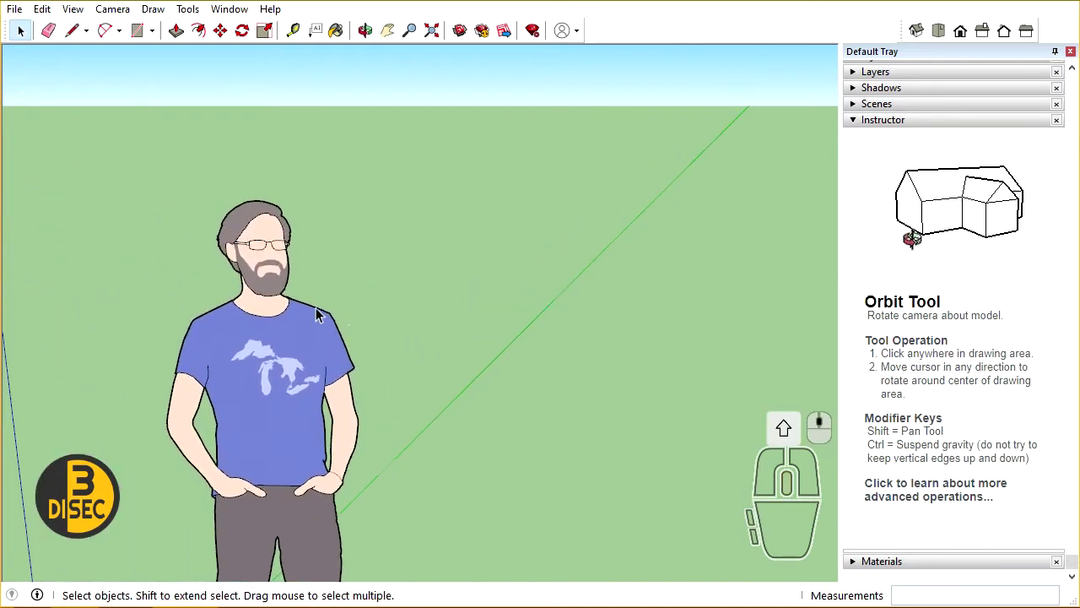
pyautogui.scroll(3)
# - Orbit the camera in for a close-up of the scale figure's face
pyautogui.middleClick(337, 303)
pyautogui.middleClick(343, 305)
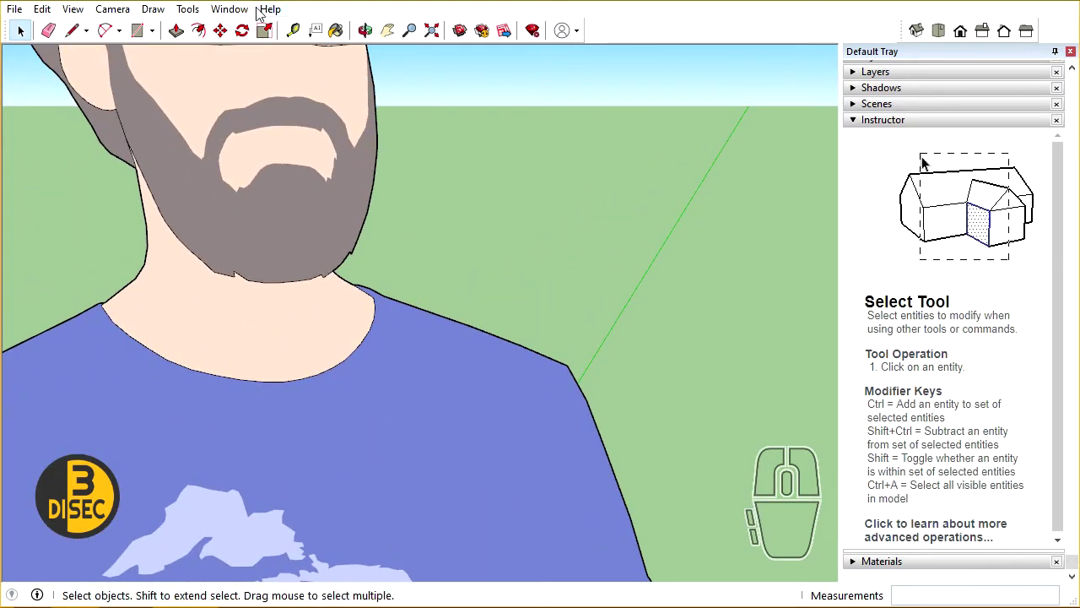
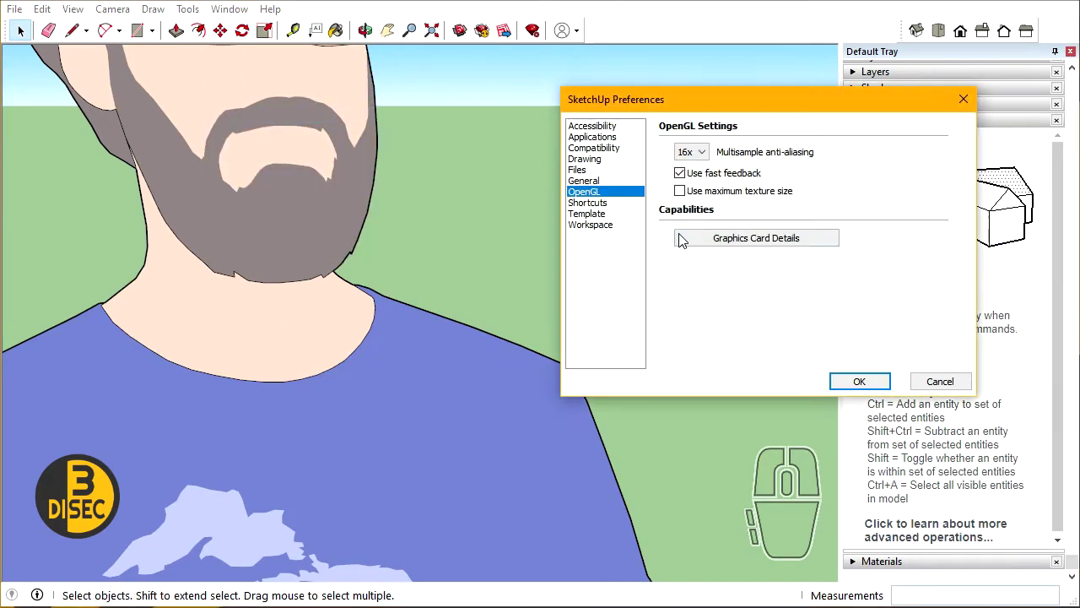
# - Set OpenGL multisample anti-aliasing to 4x, then to 0x, and zoom back out on the figure
pyautogui.click(1005, 255)
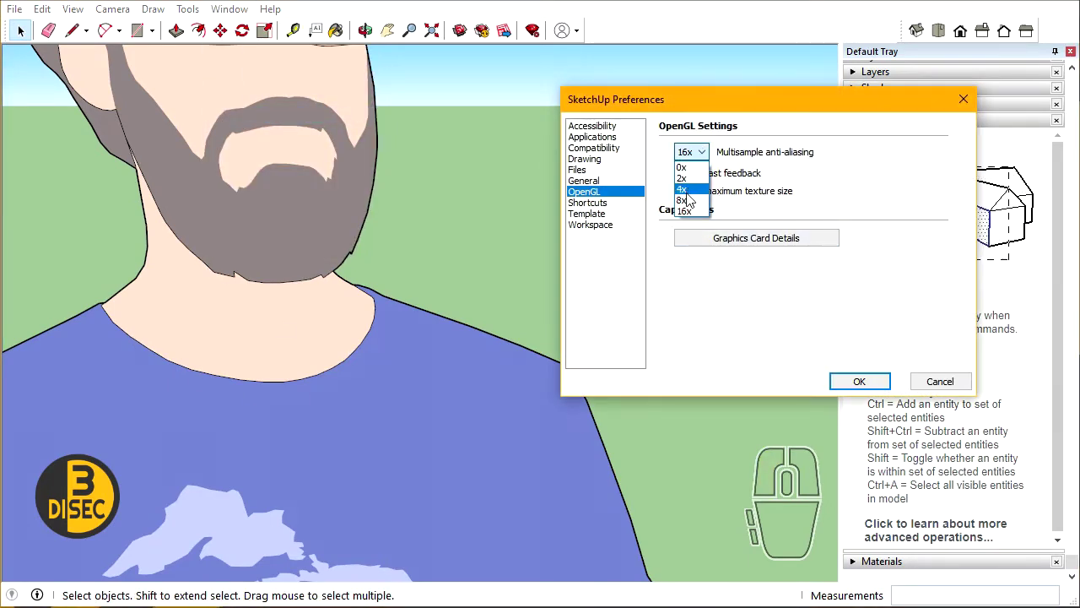
pyautogui.click(690, 199)
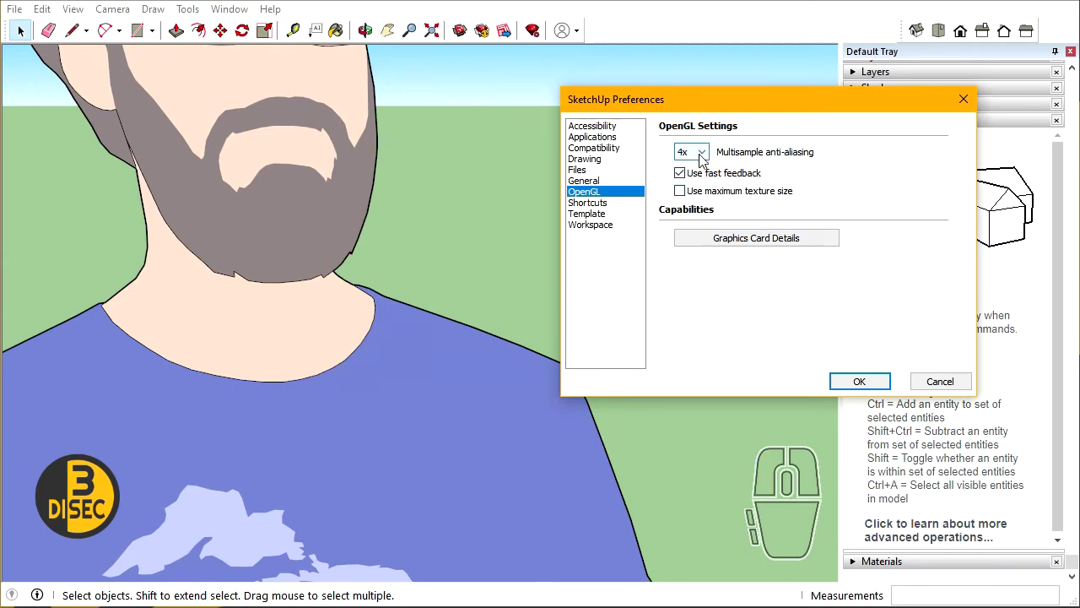
pyautogui.click(704, 160)
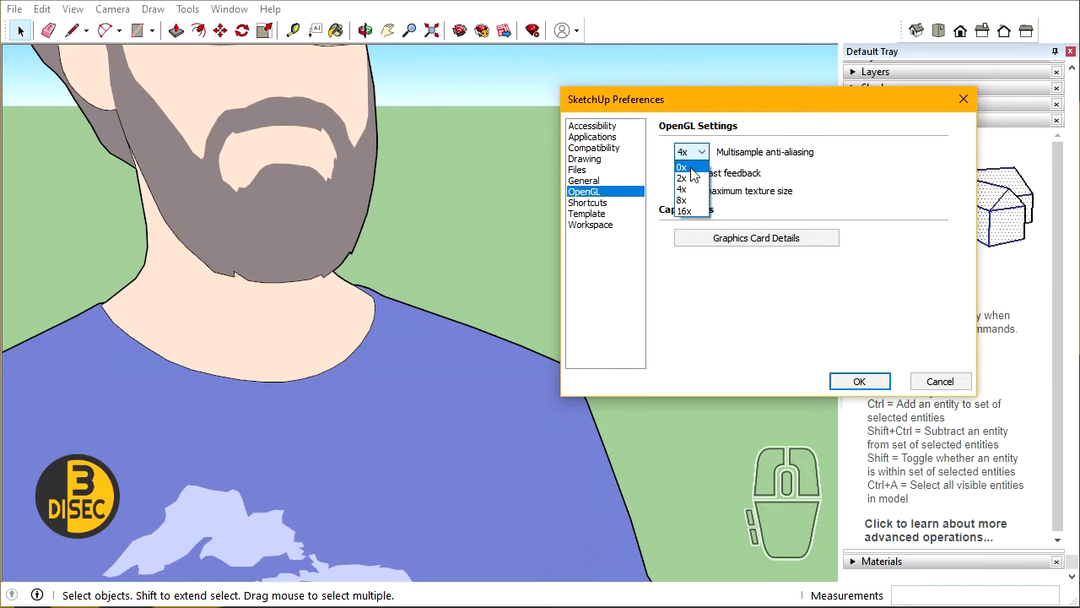
pyautogui.click(695, 174)
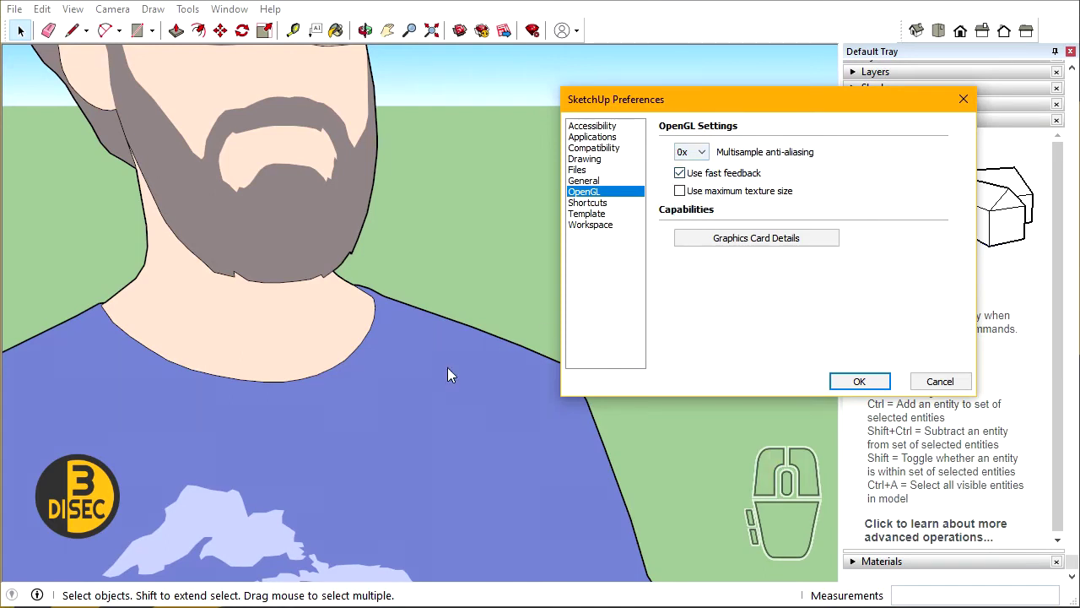
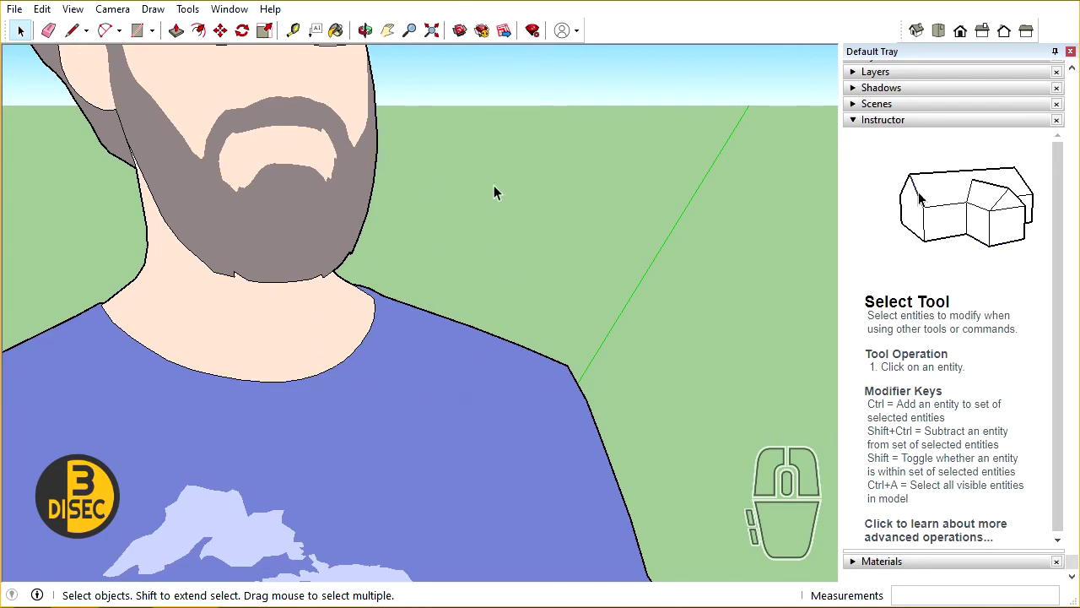
pyautogui.scroll(-3)
pyautogui.scroll(-3)
pyautogui.scroll(3)
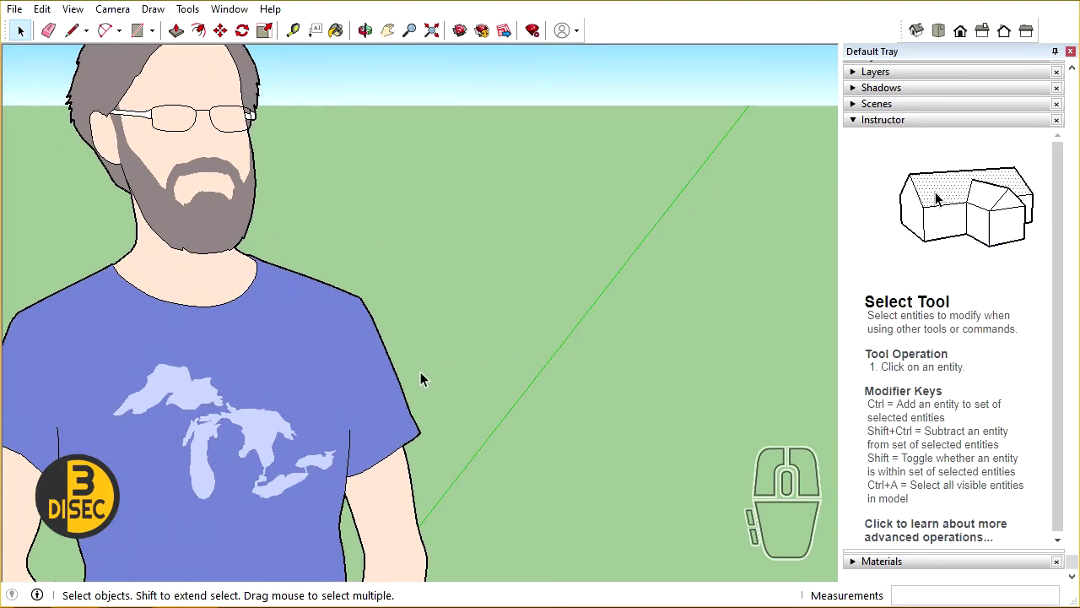
pyautogui.click(1014, 265)
pyautogui.click(922, 157)
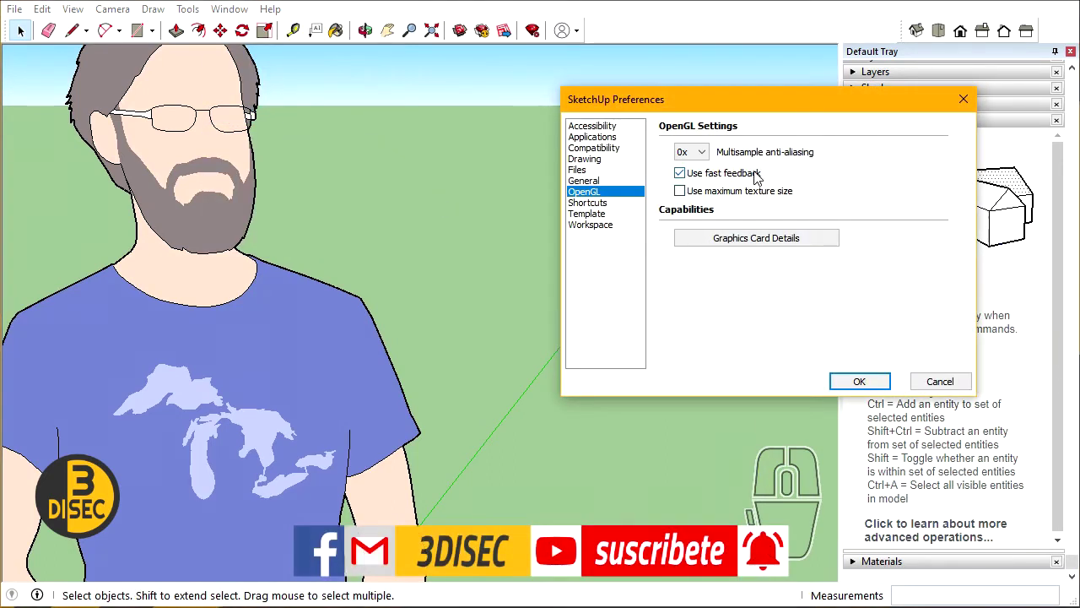
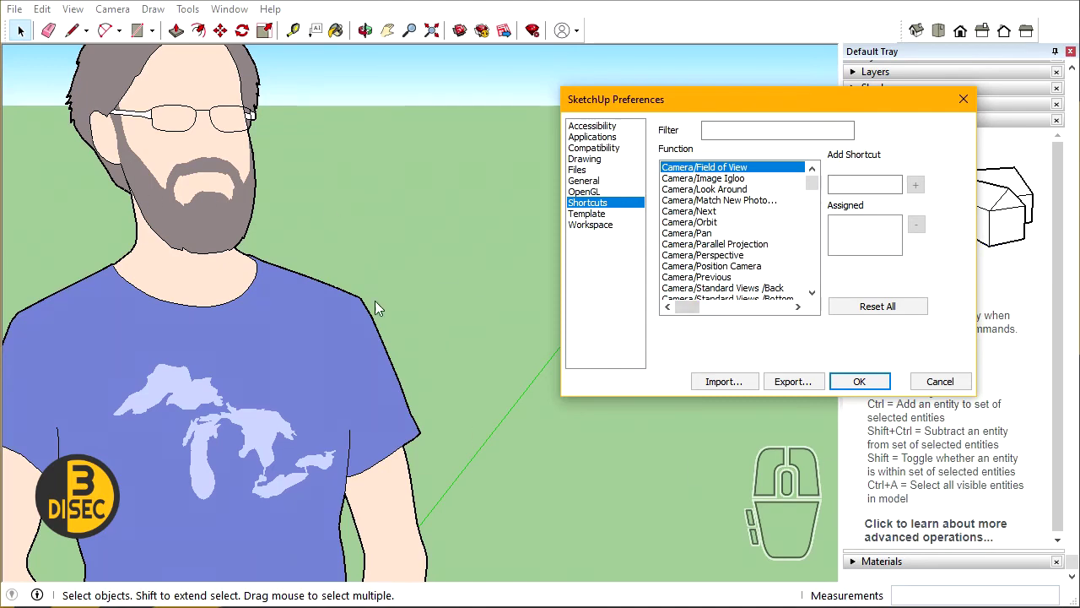
pyautogui.click(867, 391)
pyautogui.middleClick(1001, 245)
# - Cycle through Line, Select, Eraser and Rectangle shortcuts, ending with Rectangle active
pyautogui.scroll(-3)
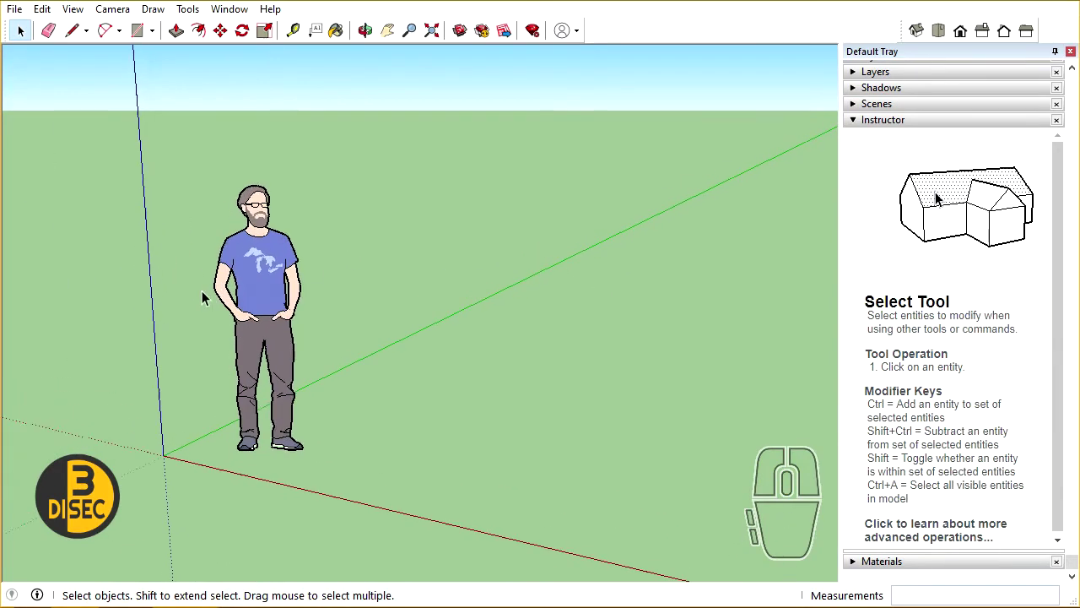
pyautogui.scroll(3)
pyautogui.press('l')
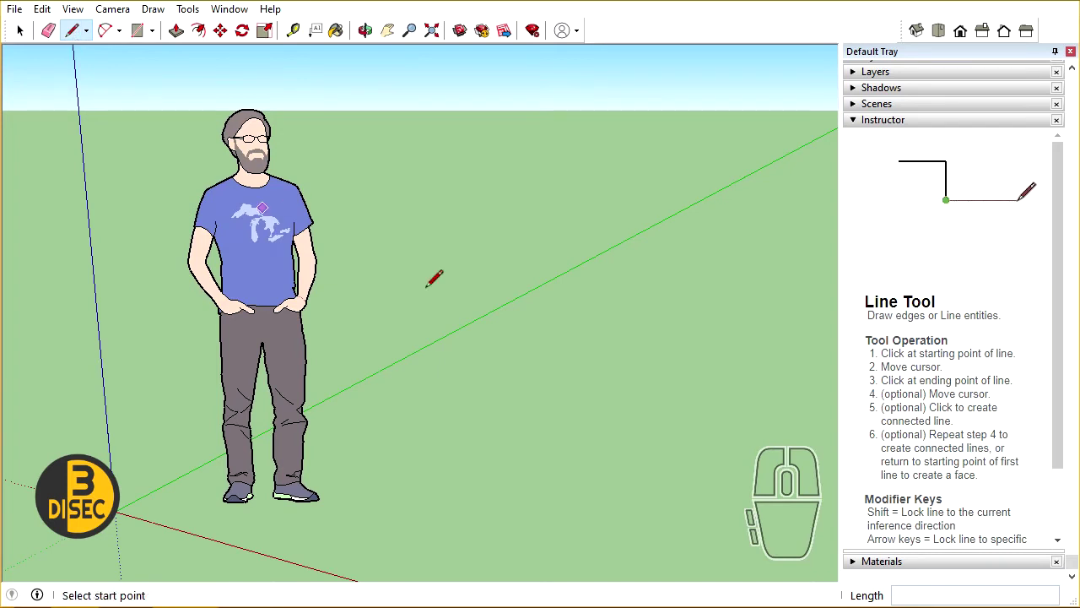
pyautogui.press('space')
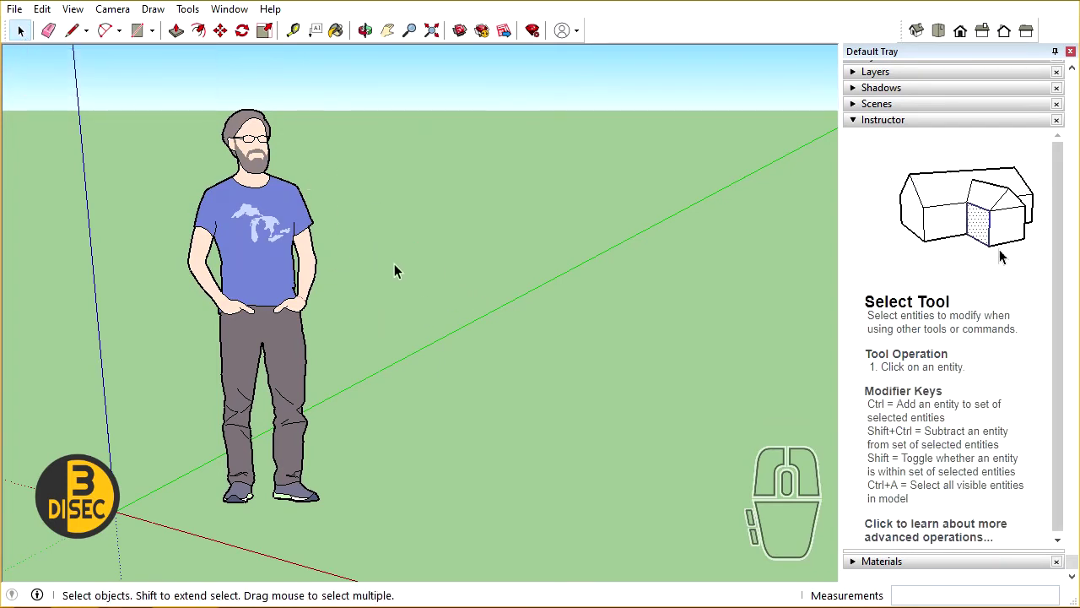
pyautogui.press('e')
pyautogui.press('r')
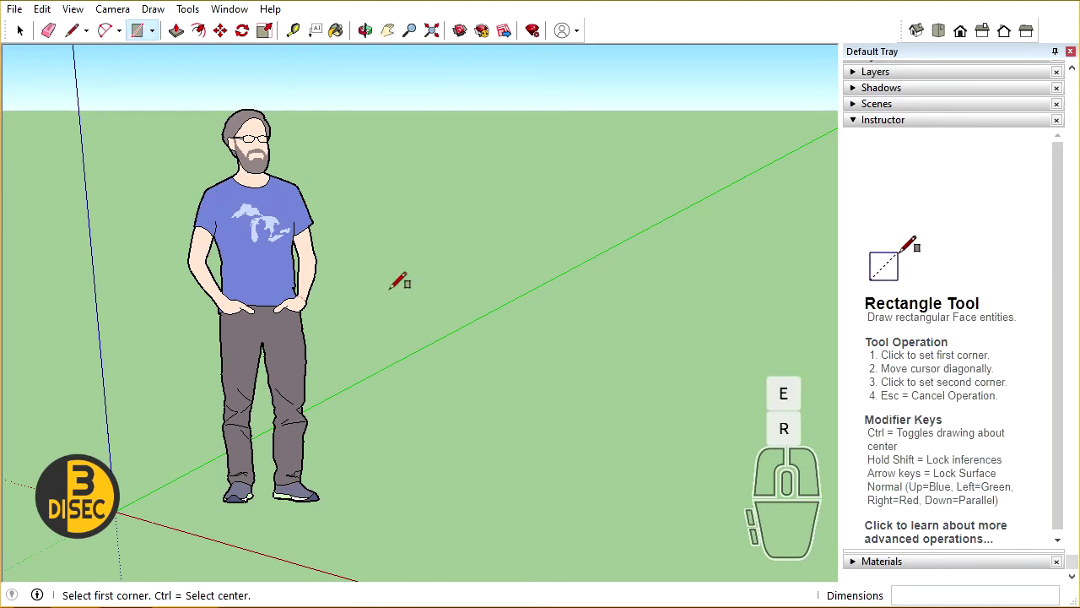
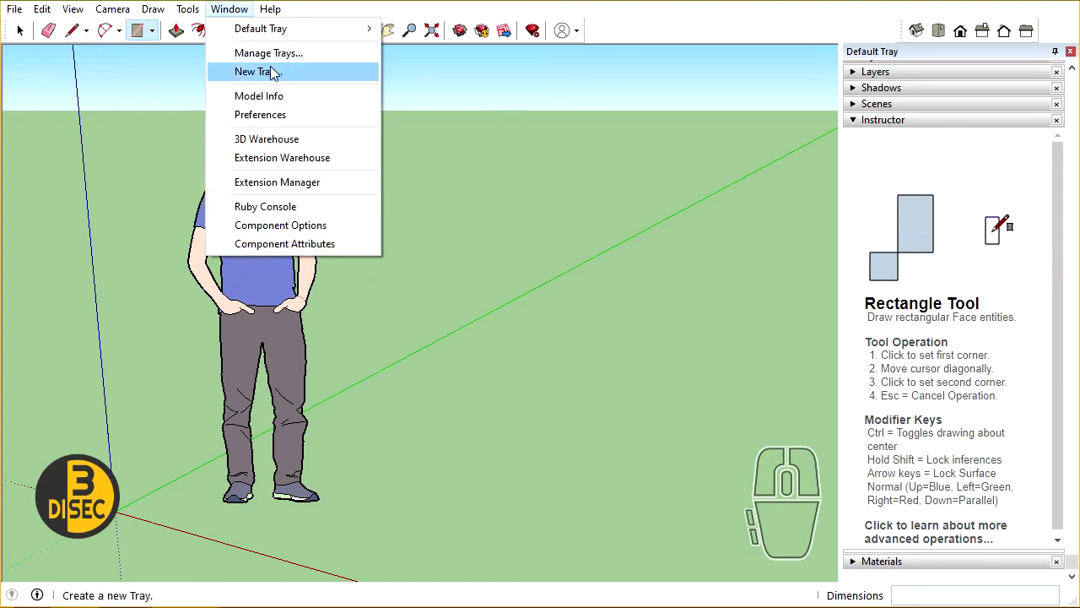
pyautogui.click(286, 117)
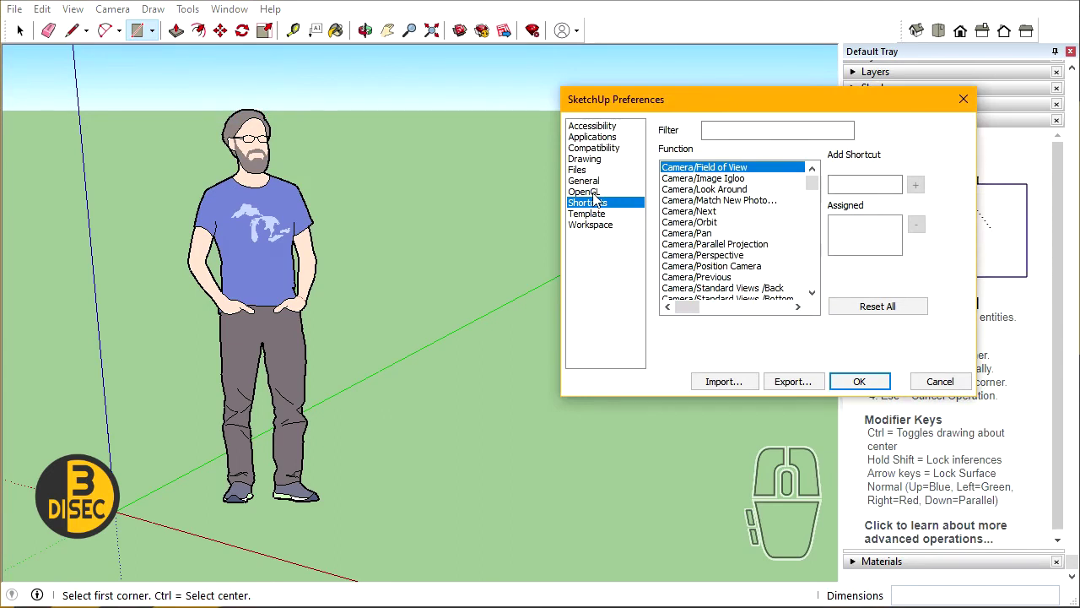
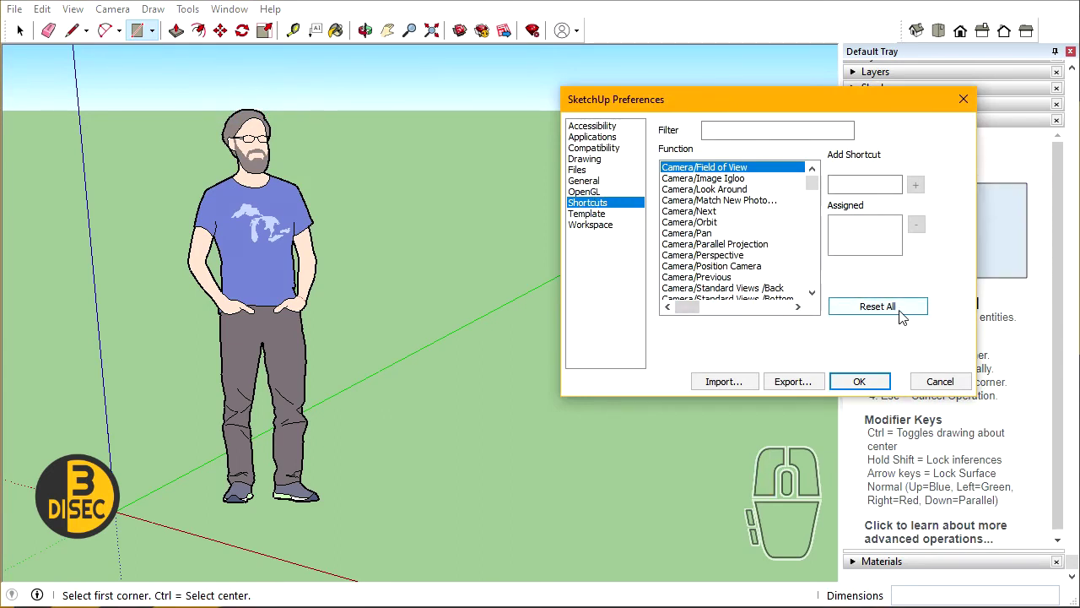
pyautogui.click(878, 313)
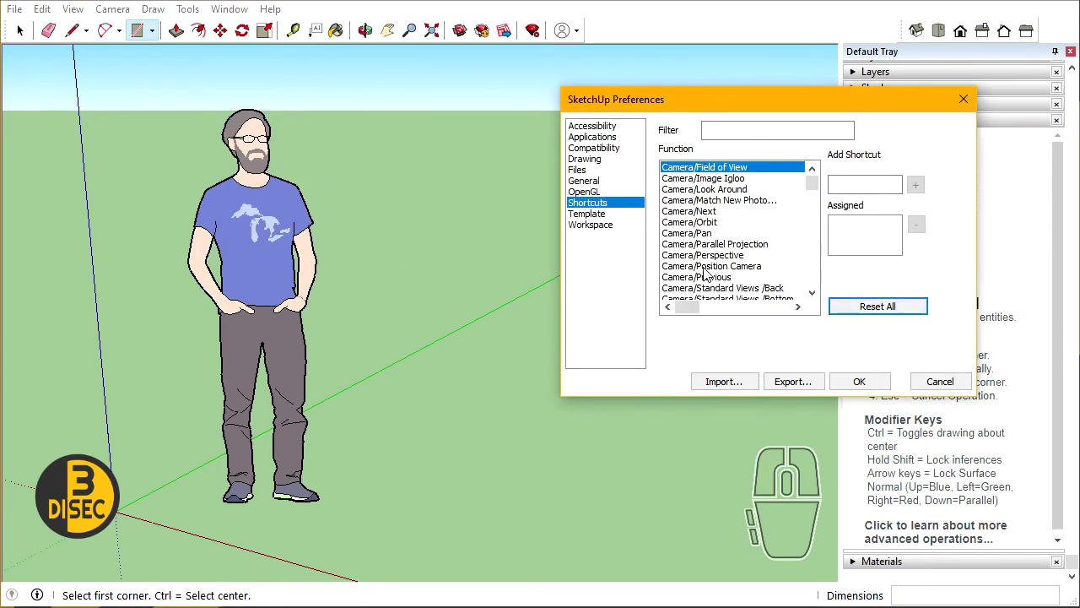
pyautogui.click(857, 386)
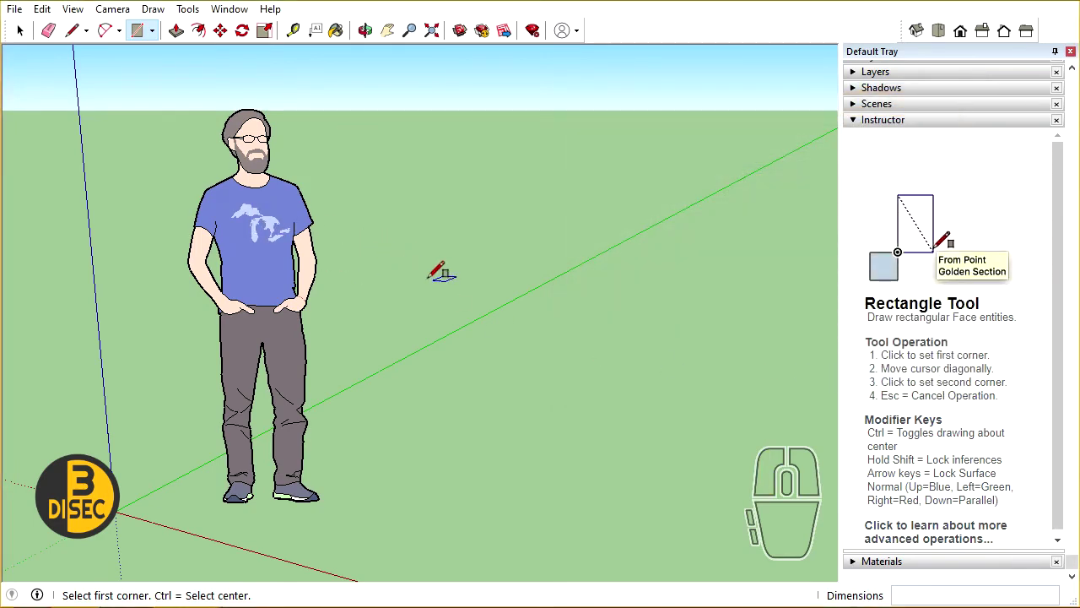
# - Return to the Select tool and bring up the File menu for saving
pyautogui.press('space')
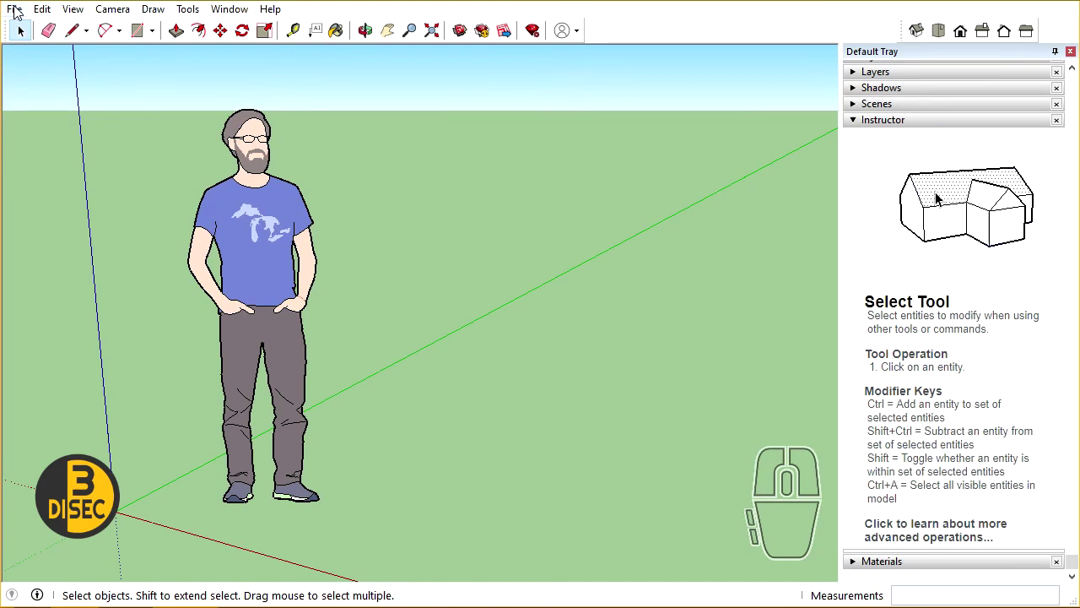
pyautogui.click(19, 12)
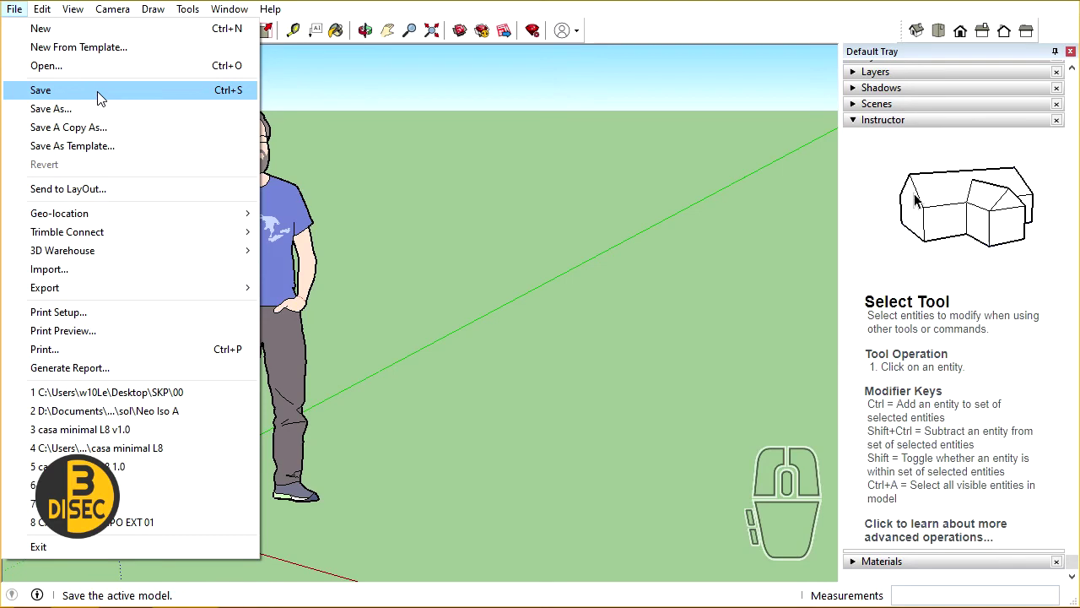
# - Start File > Save, cancel once, then reopen the Save As dialog for model 00 in Desktop\SKP
pyautogui.click(109, 113)
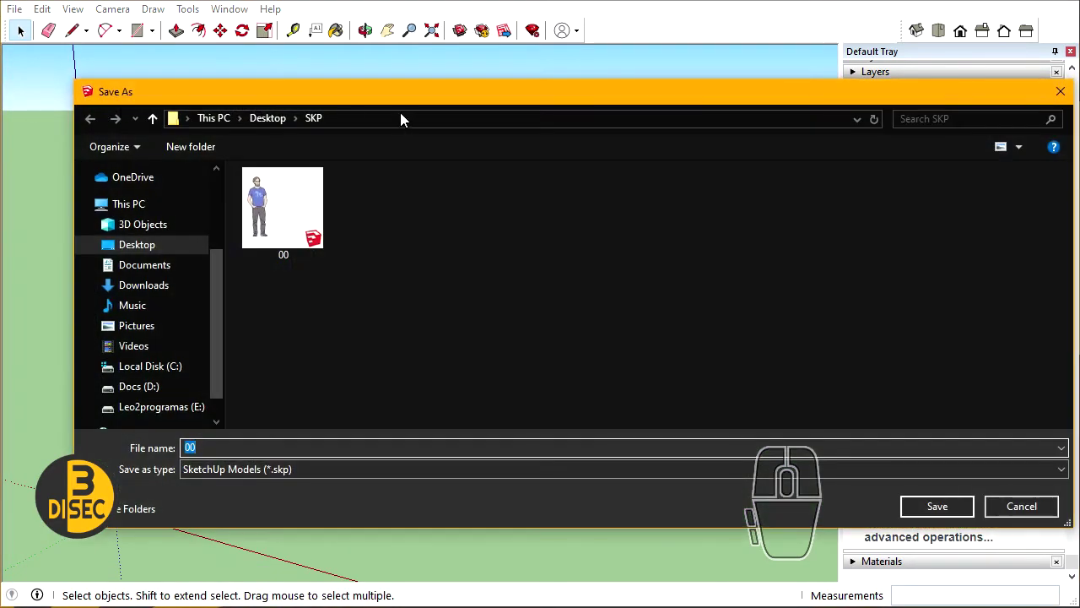
pyautogui.moveTo(398, 101); pyautogui.dragTo(363, 89)
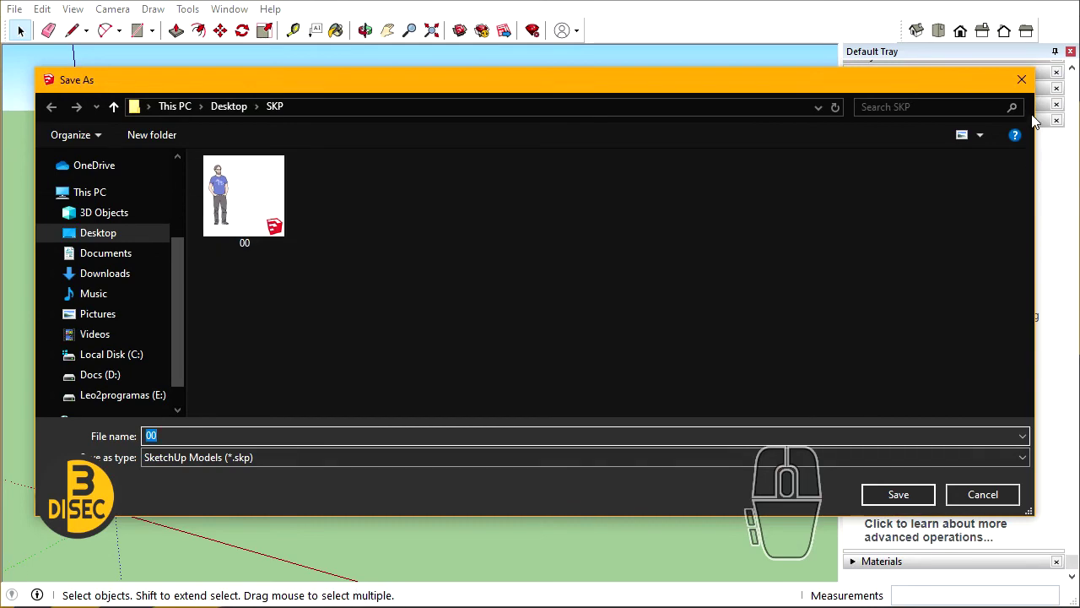
pyautogui.click(1022, 79)
pyautogui.click(29, 11)
pyautogui.click(1013, 265)
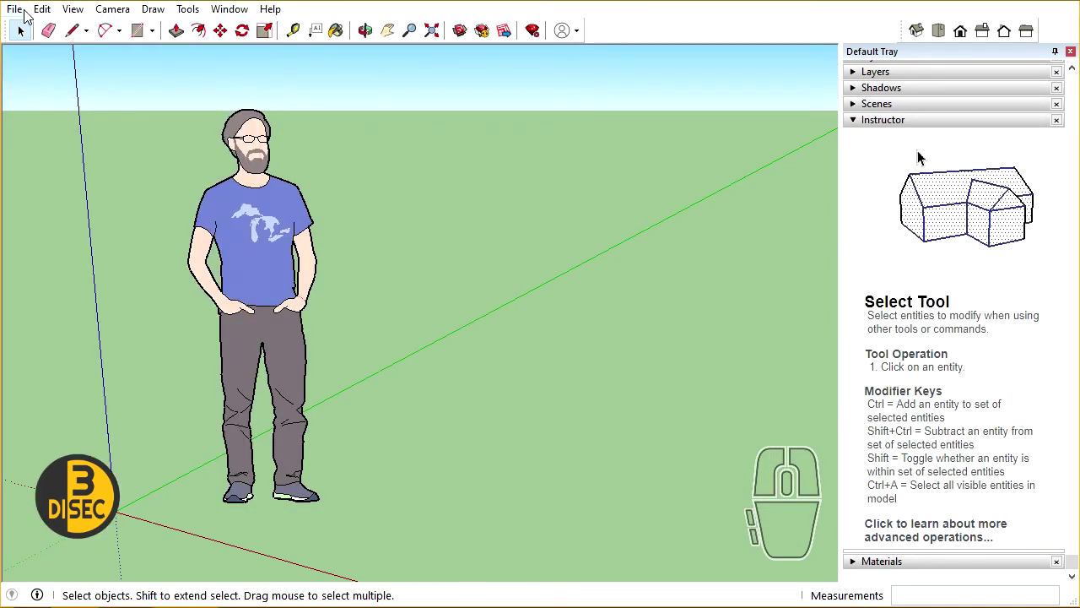
pyautogui.click(26, 16)
pyautogui.click(78, 115)
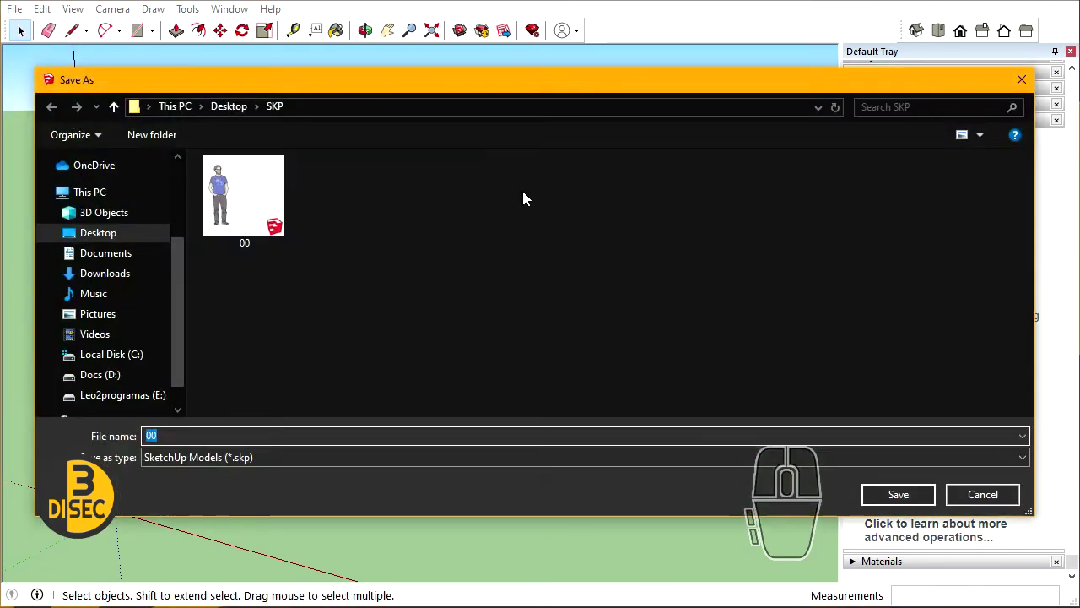
pyautogui.click(482, 87)
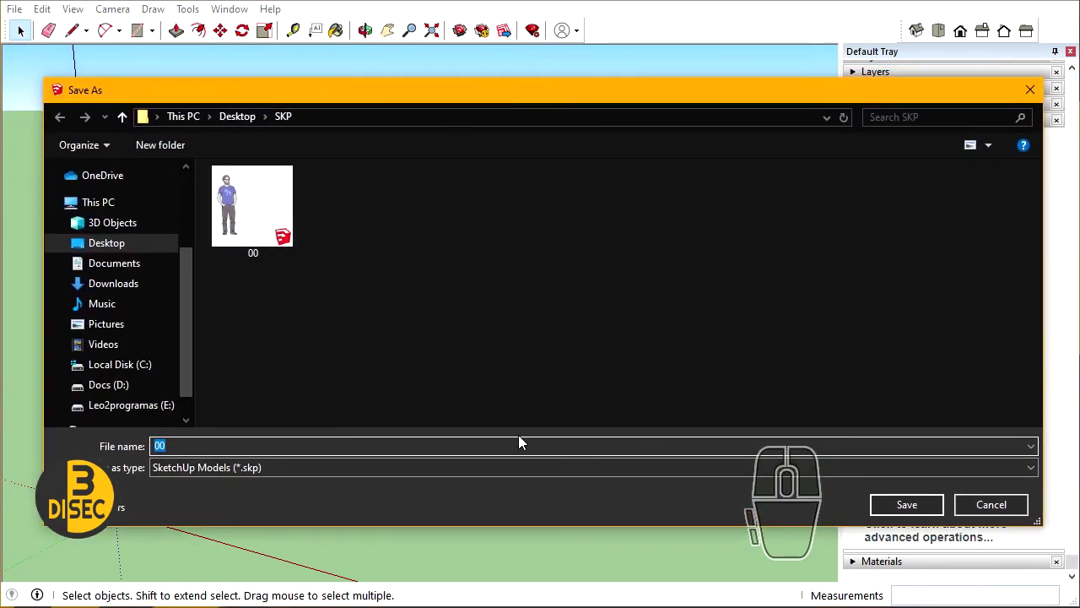
pyautogui.moveTo(462, 102); pyautogui.dragTo(453, 10)
# - Keep the SketchUp Models (*.skp) format and save as 00.skp, replacing the existing file
pyautogui.click(298, 381)
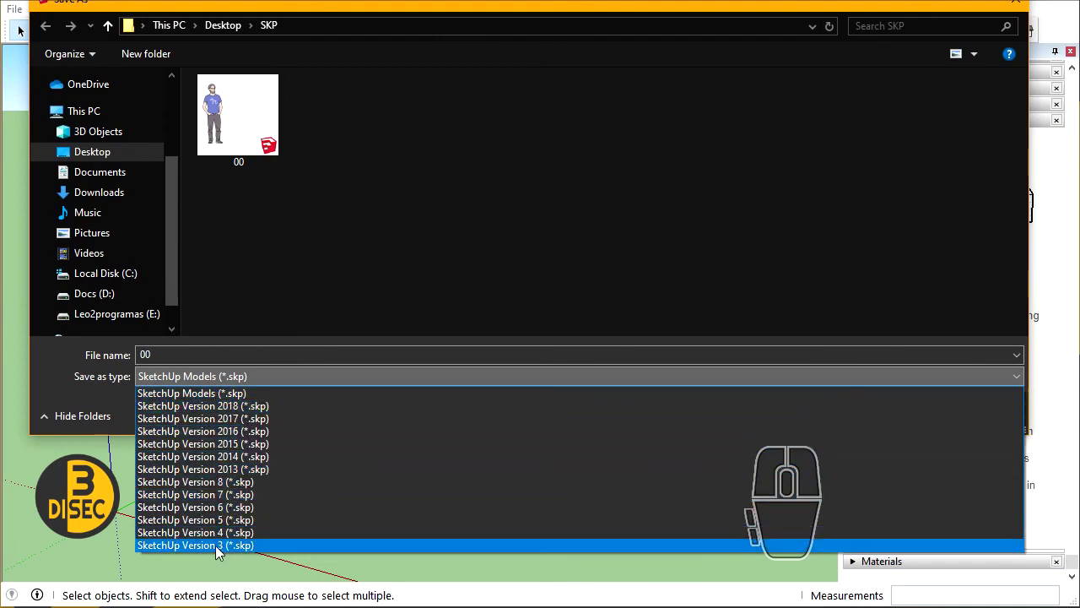
pyautogui.click(282, 275)
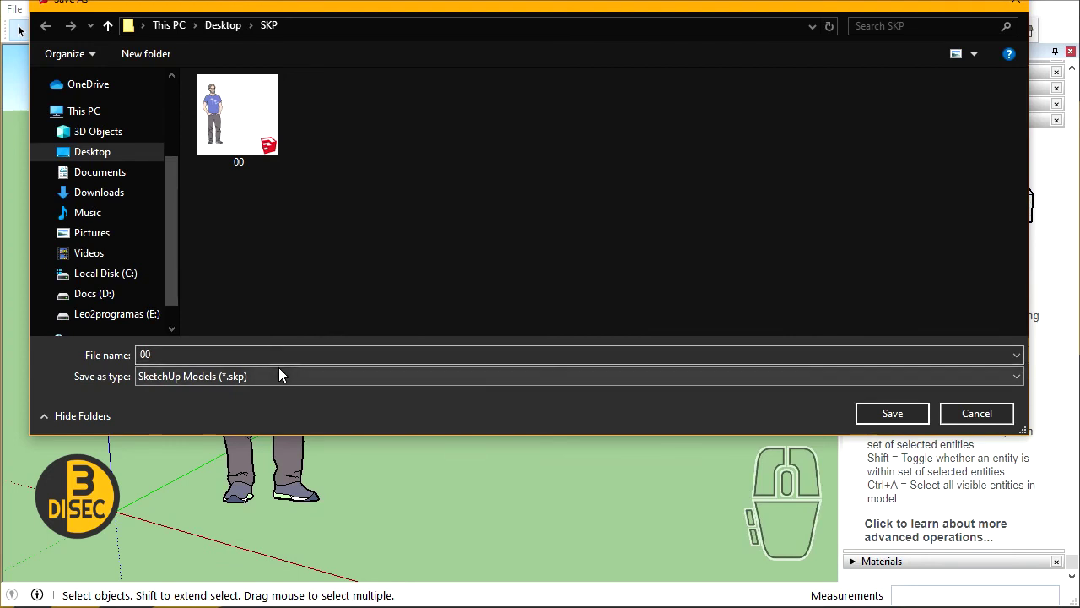
pyautogui.click(277, 378)
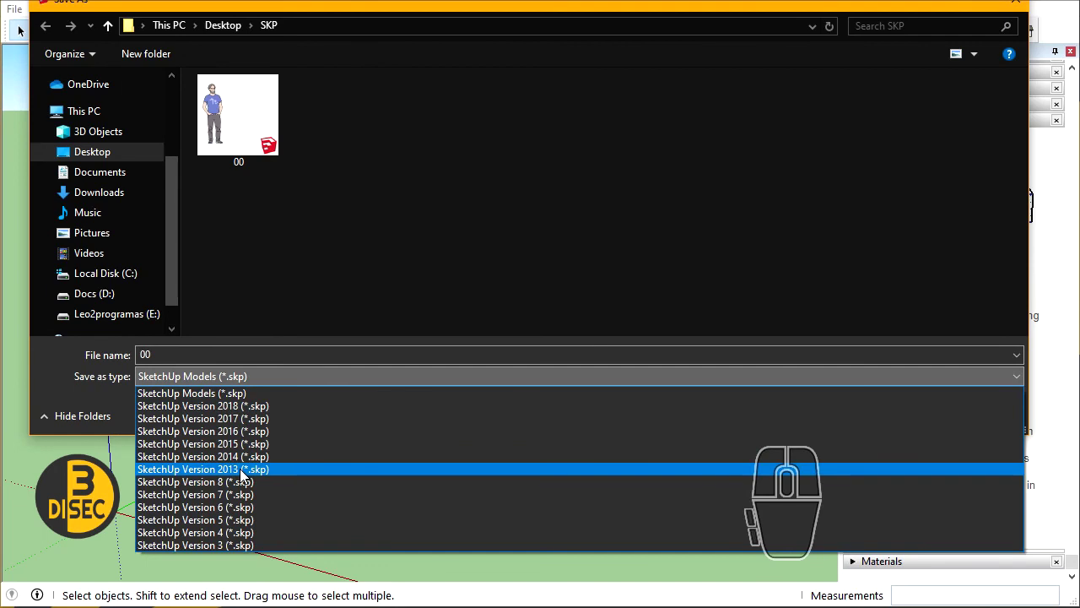
pyautogui.click(291, 283)
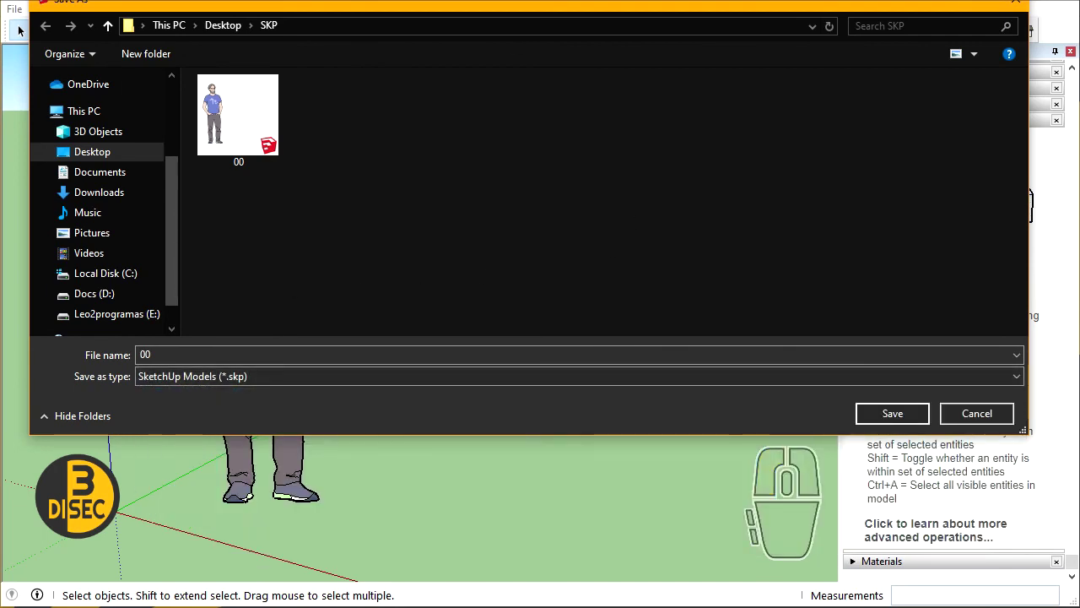
pyautogui.moveTo(461, 10); pyautogui.dragTo(471, 93)
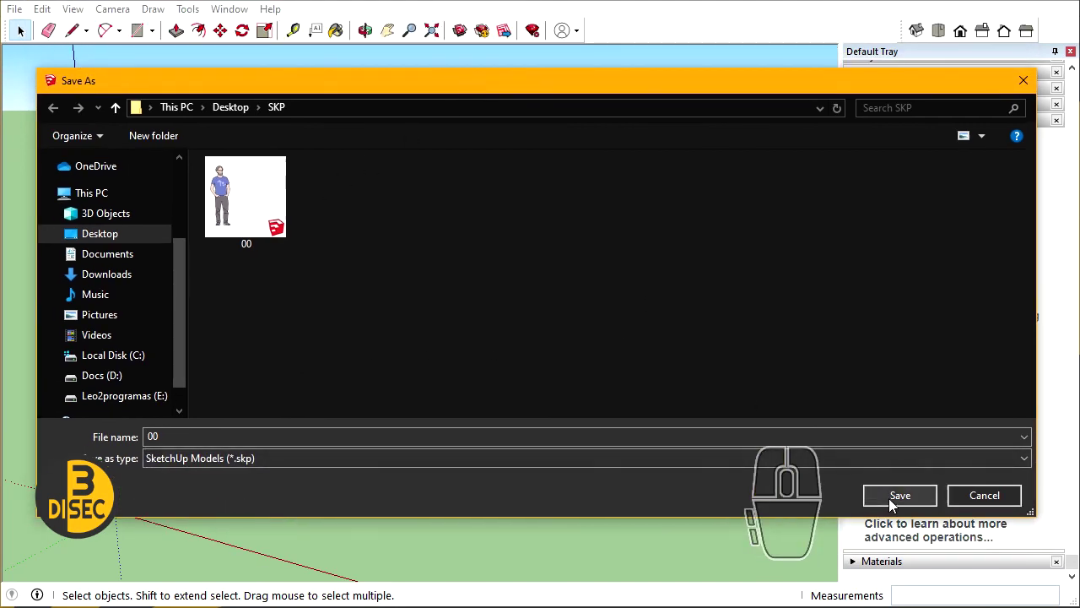
pyautogui.click(895, 503)
pyautogui.click(96, 344)
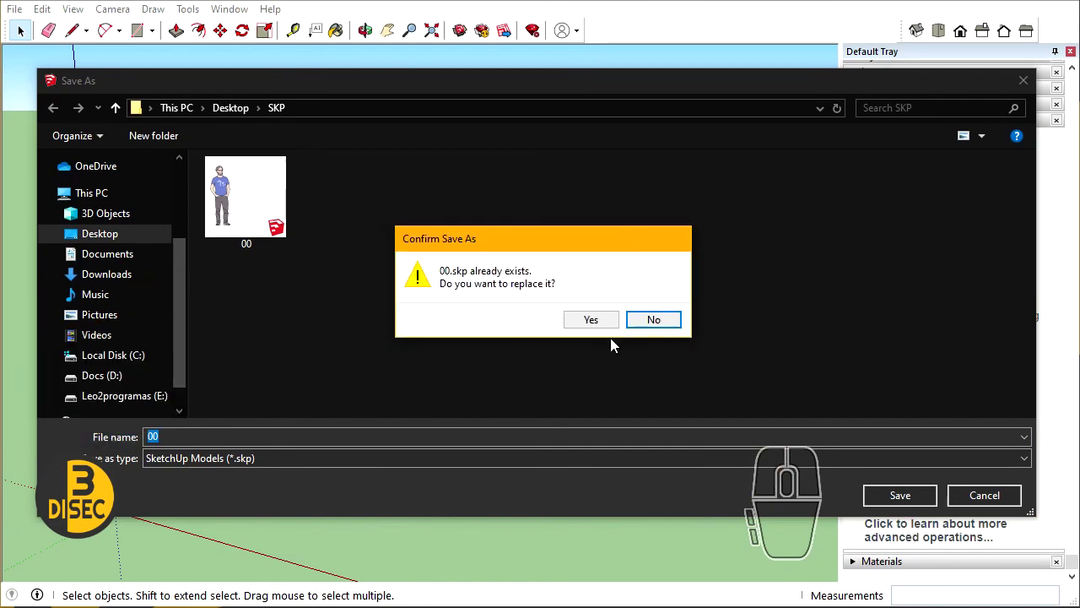
pyautogui.click(588, 323)
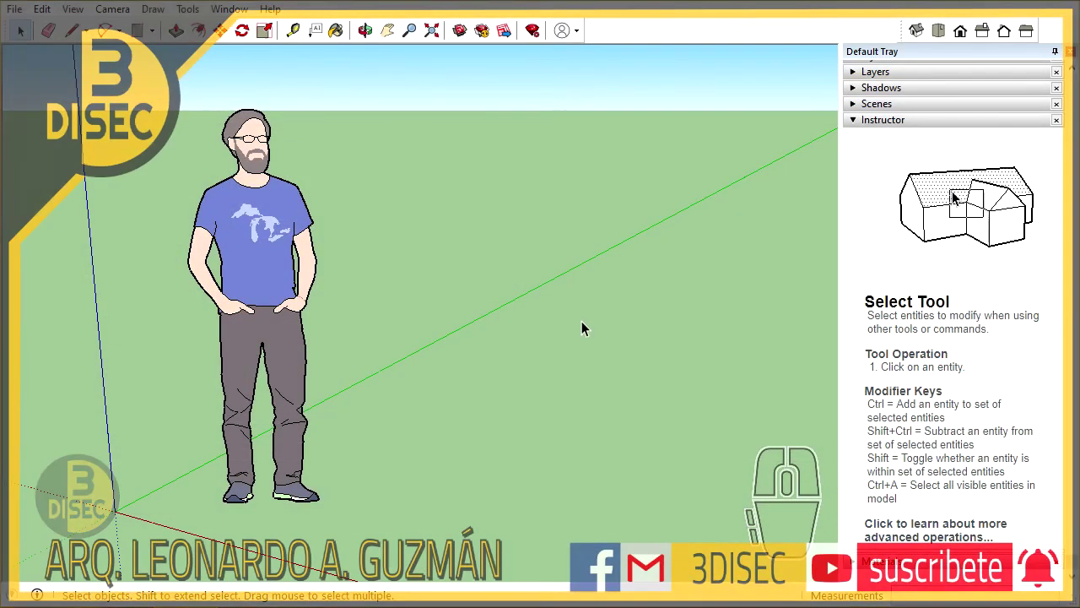